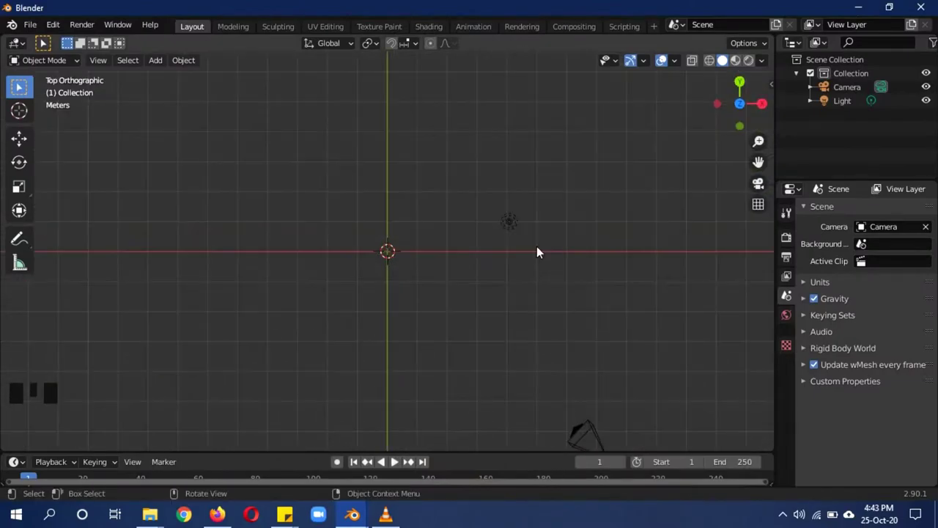
From top view, move the point light to a corner and duplicate it into four upper lights.
left_click_drag(624, 256, 627, 169)
scroll("down", 3)
key("KP_7")
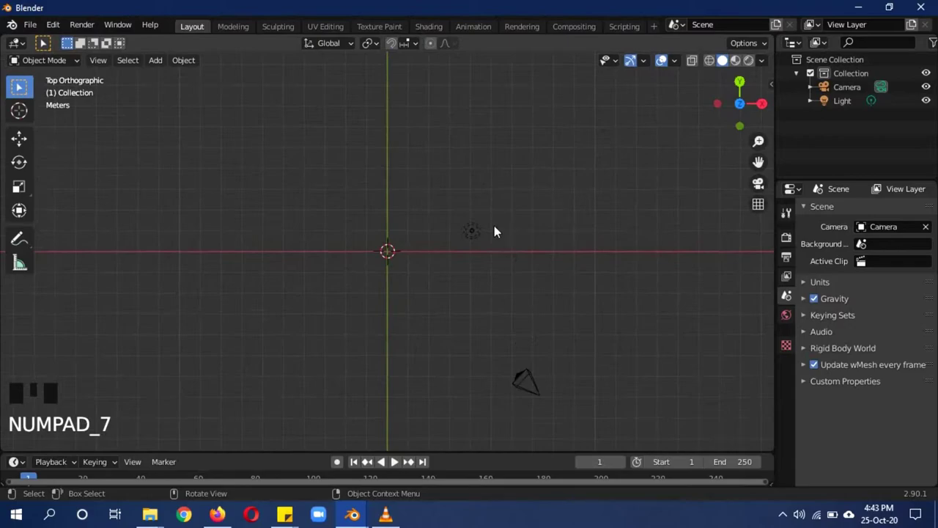
left_click(478, 234)
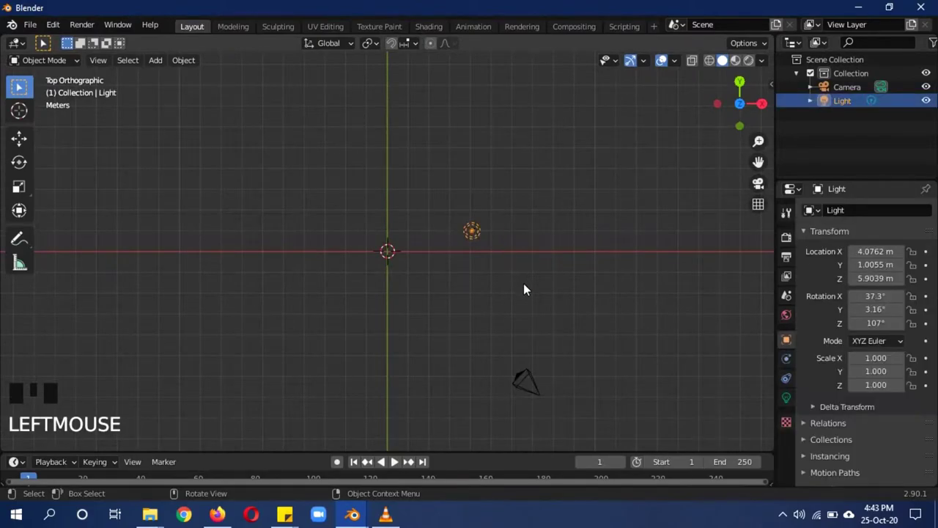
key("g")
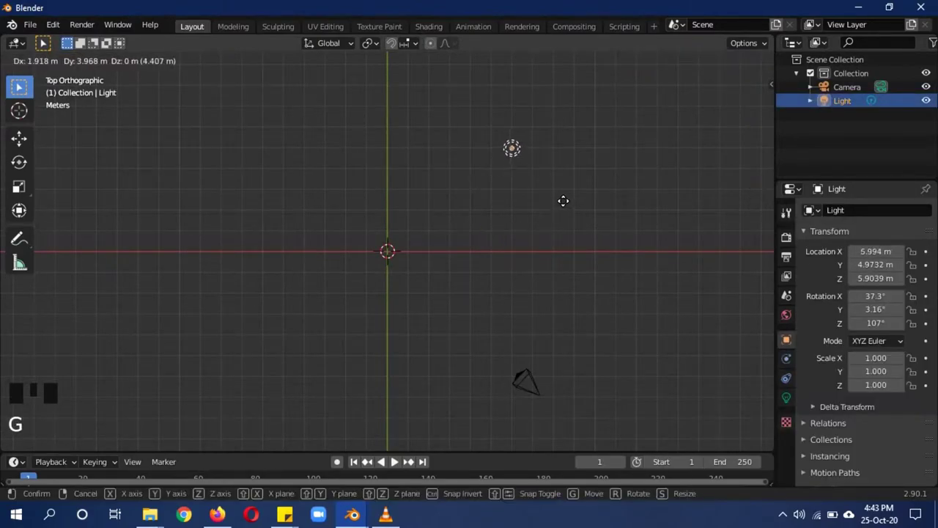
key("shift+d")
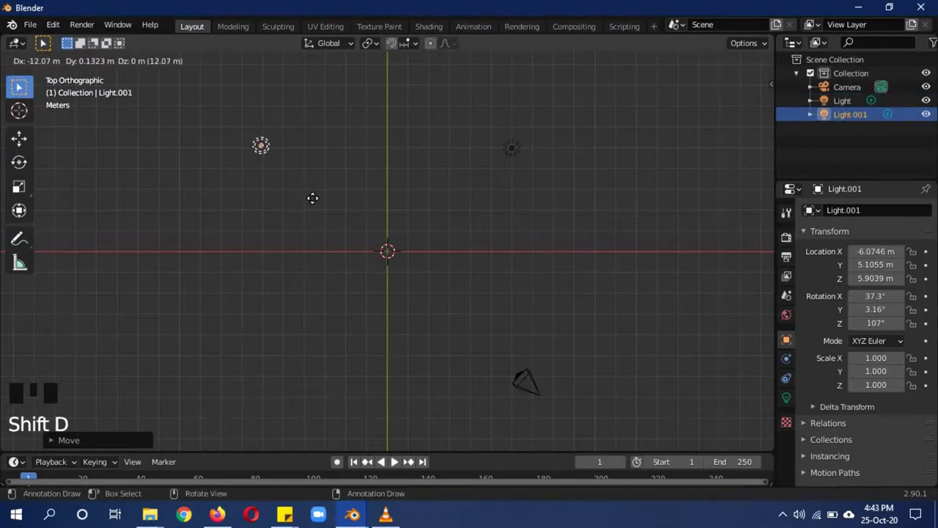
left_click(516, 158)
key("shift+d")
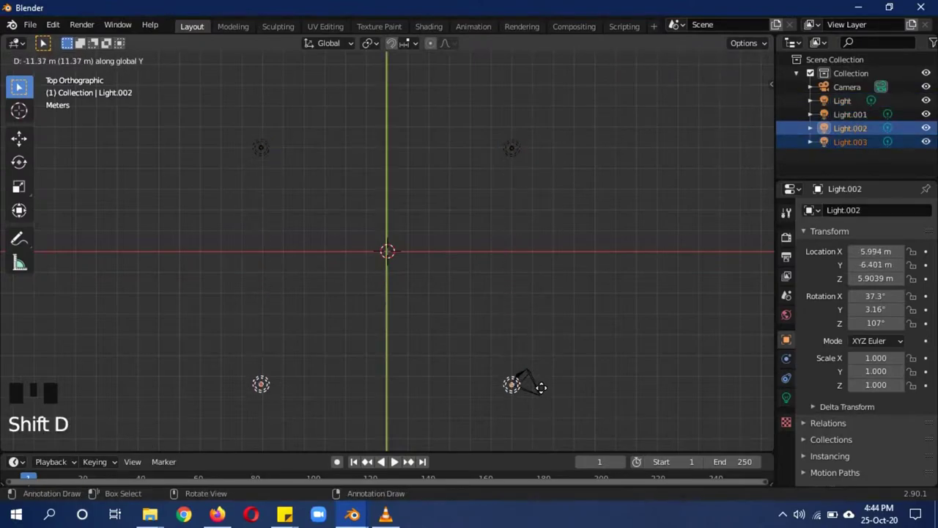
Select all four upper lights and duplicate them downward as a lower set.
left_click_drag(649, 390, 305, 136)
left_click_drag(291, 137, 314, 138)
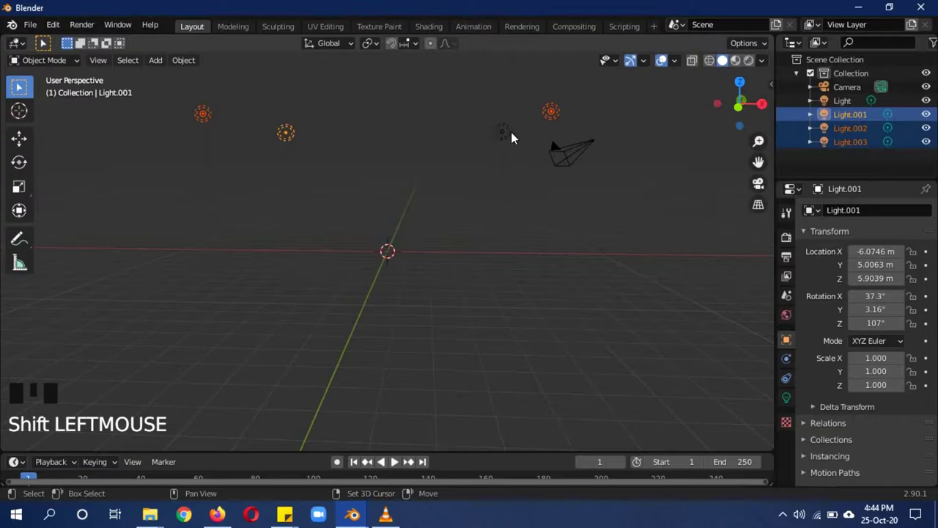
left_click(514, 137)
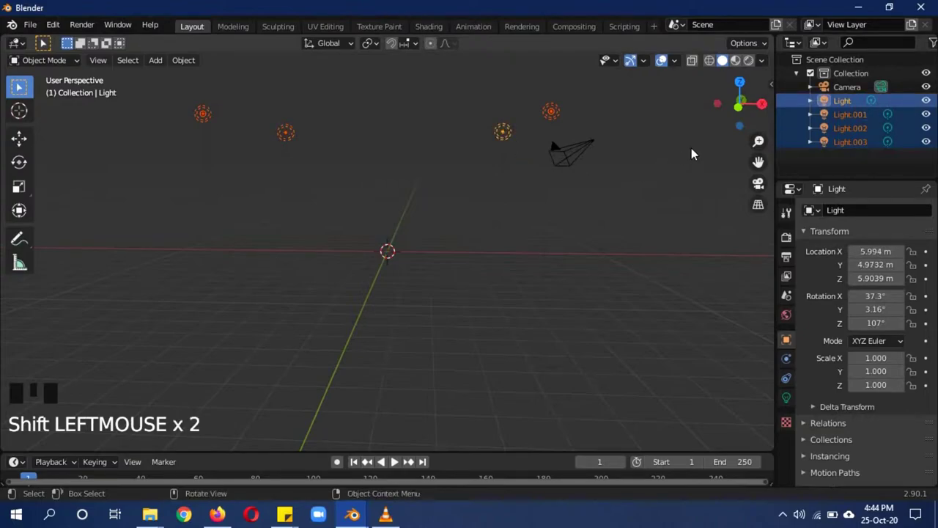
key("shift+d")
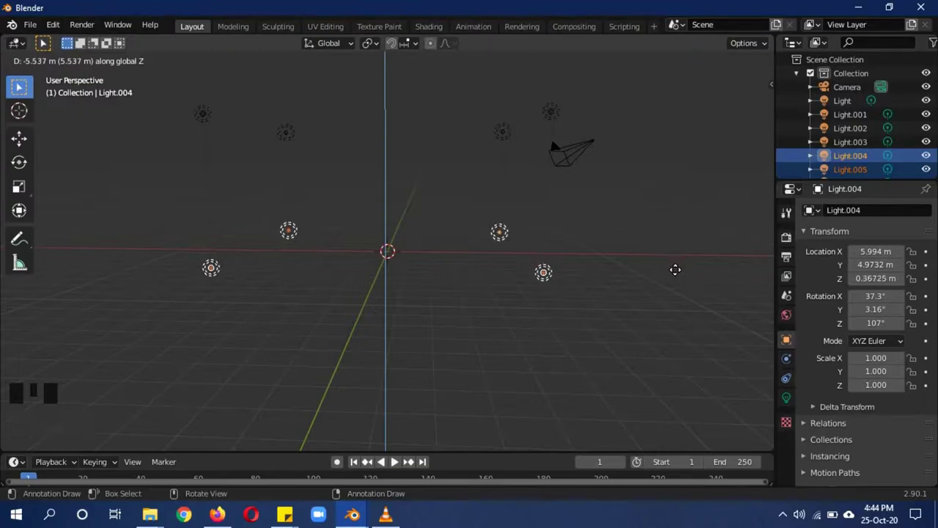
left_click_drag(676, 217, 645, 213)
scroll("down", 3)
Enable Bloom in the Eevee render properties.
key("a")
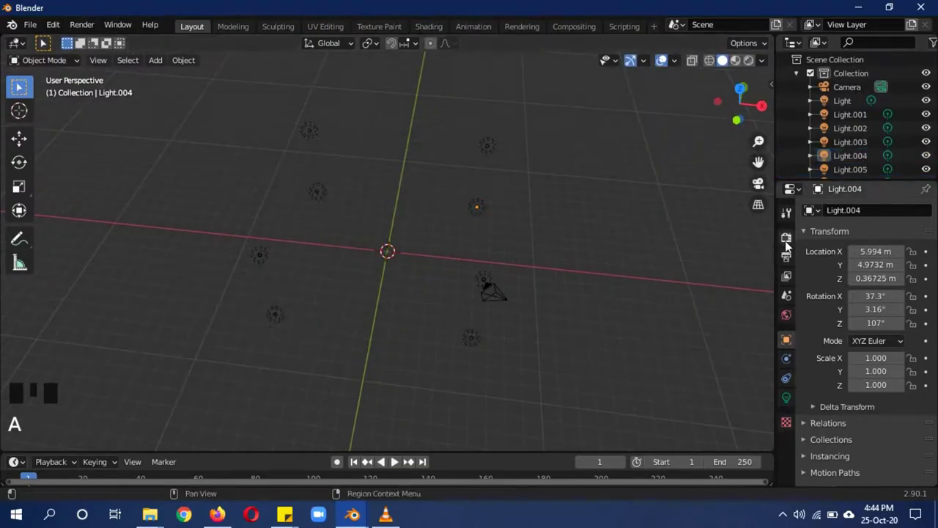
left_click(794, 243)
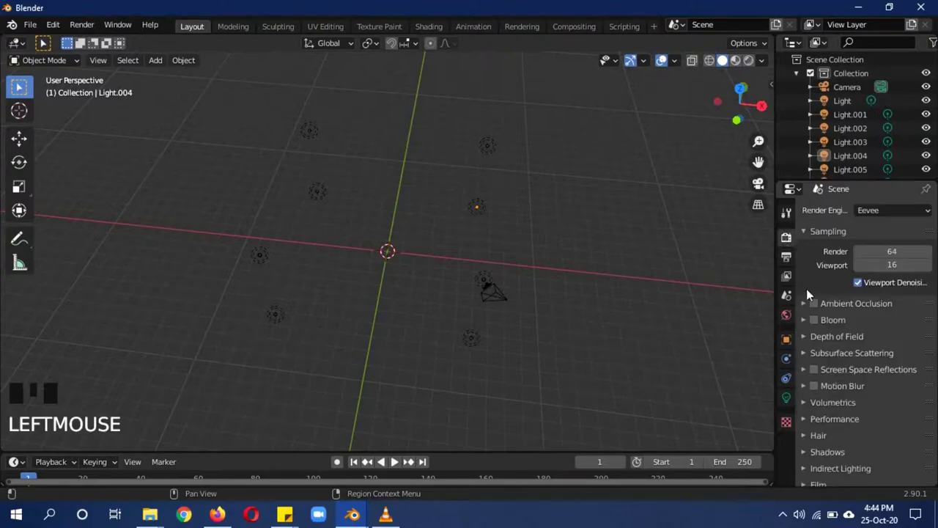
left_click(818, 327)
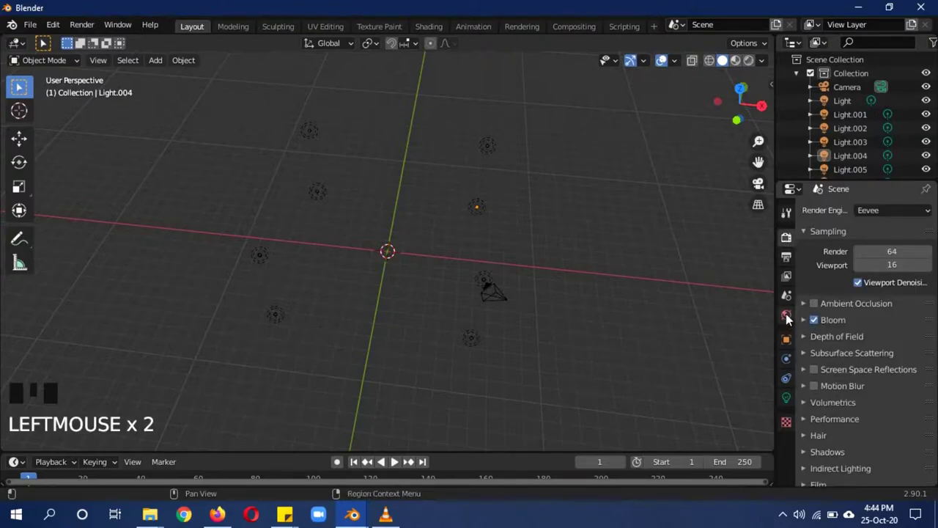
Set the world background colour to black, then select the camera.
left_click(790, 318)
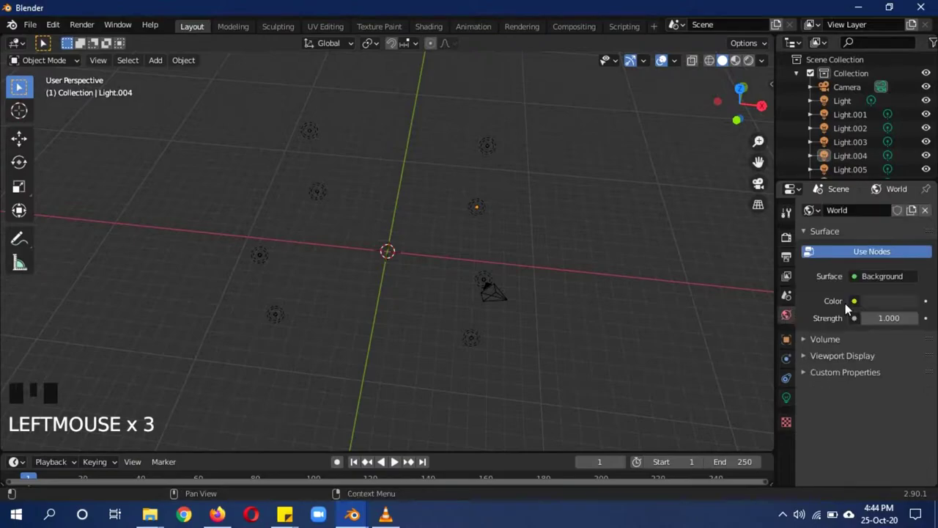
left_click(883, 306)
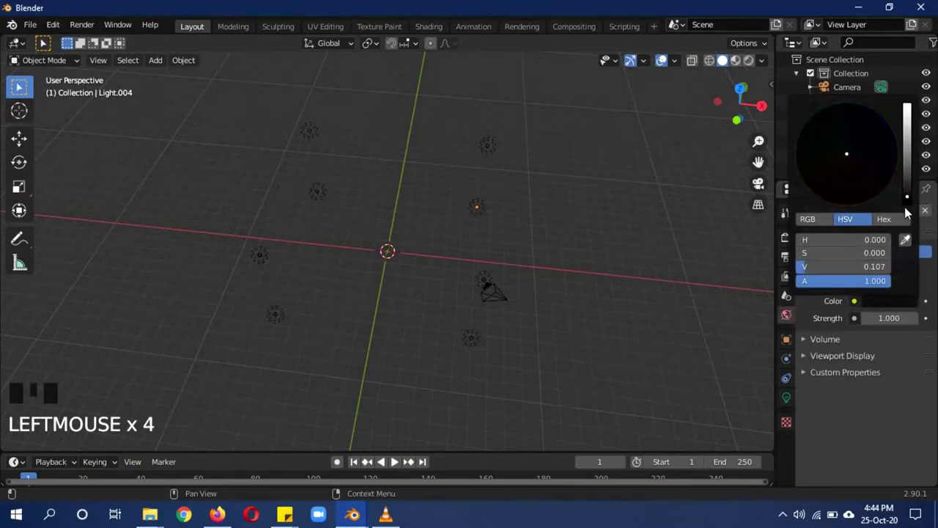
left_click_drag(592, 274, 517, 211)
left_click(518, 211)
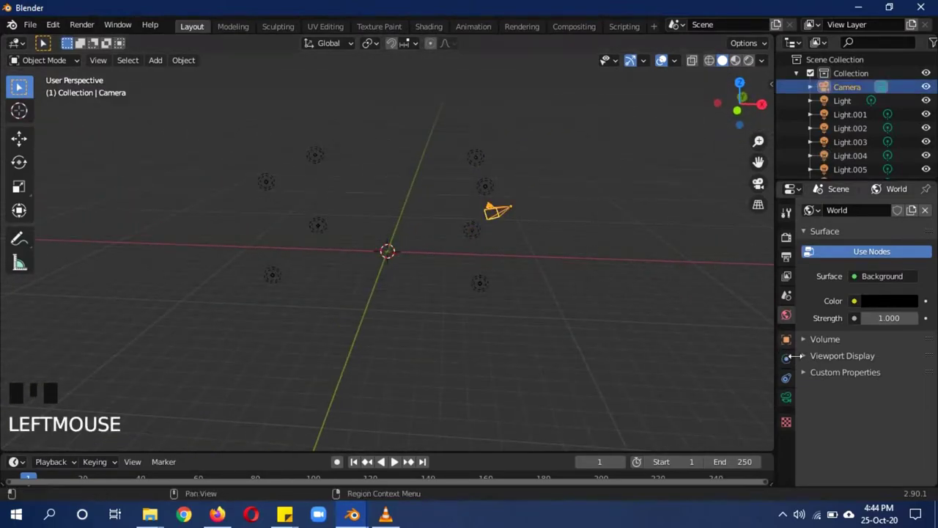
Clear the camera's location and rotation, set Rotation X to 90°, and exclude the camera-and-lights collection.
left_click(792, 345)
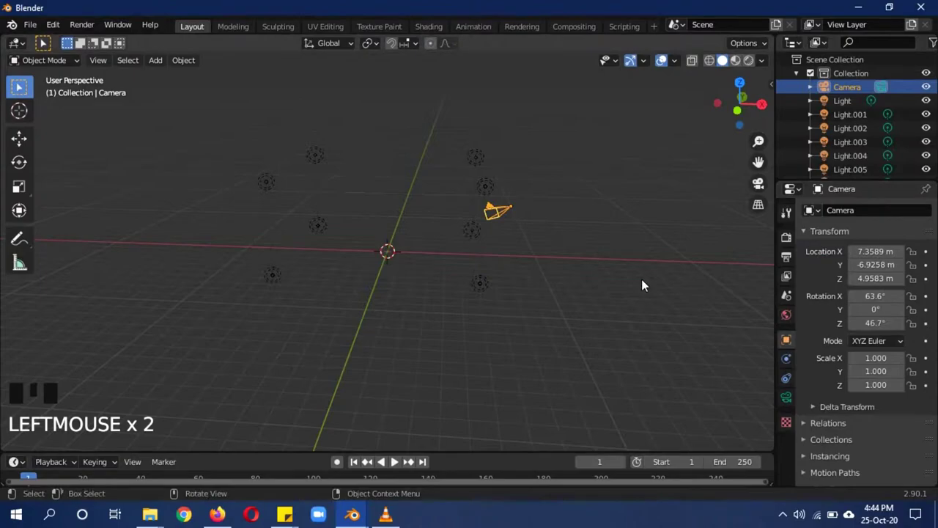
key("alt+g")
key("alt+r")
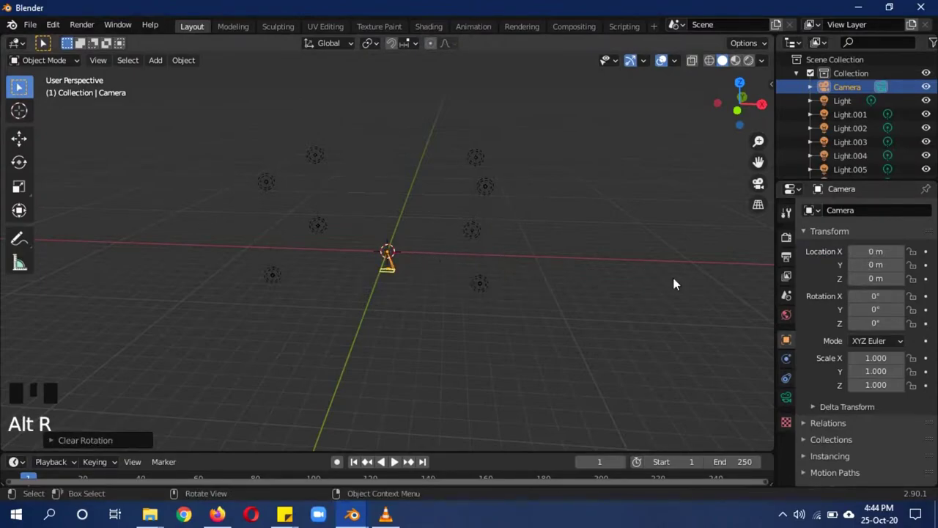
left_click_drag(902, 298, 817, 99)
left_click(799, 78)
left_click(928, 76)
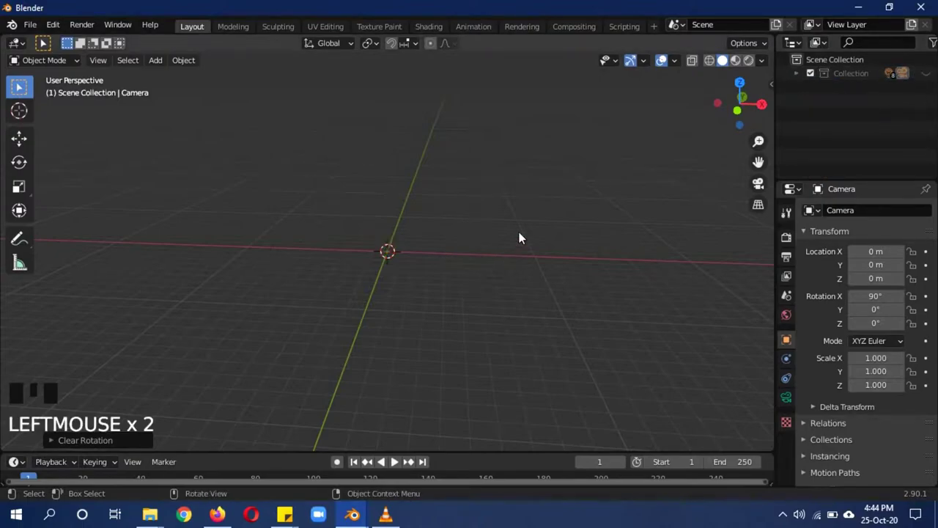
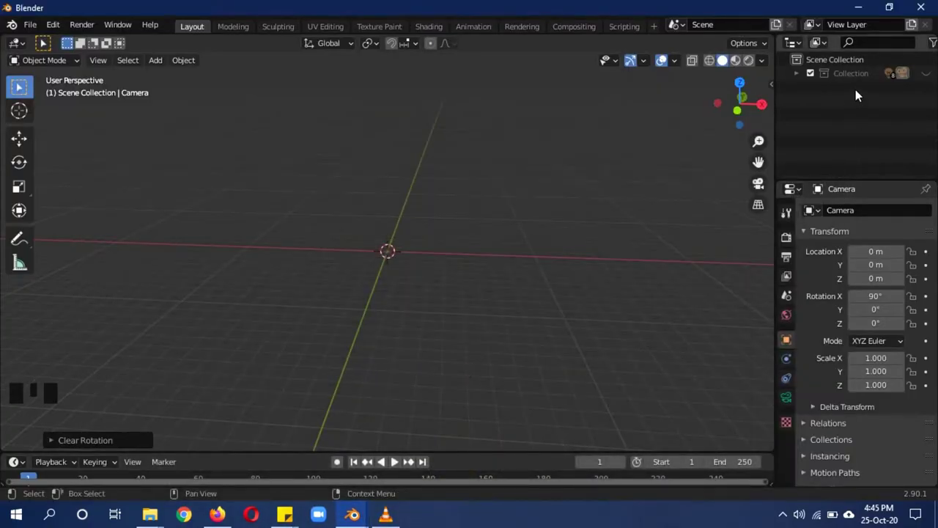
Create Collection 2 in the Outliner and start a Wavefront OBJ import.
right_click(860, 91)
left_click(865, 94)
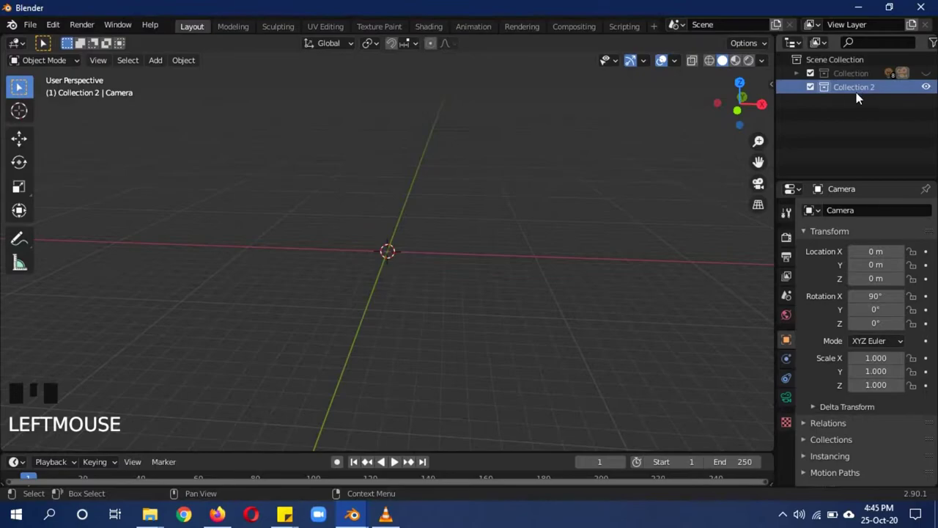
left_click_drag(32, 35, 230, 325)
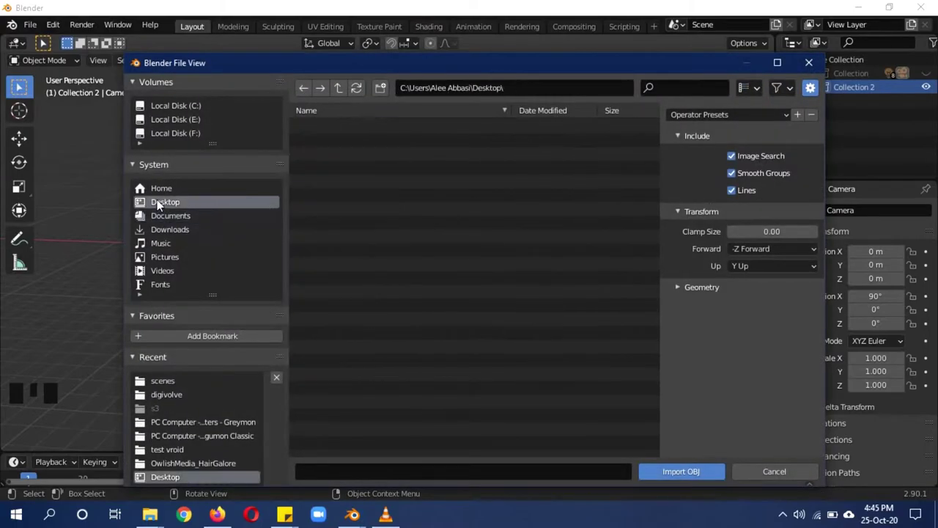
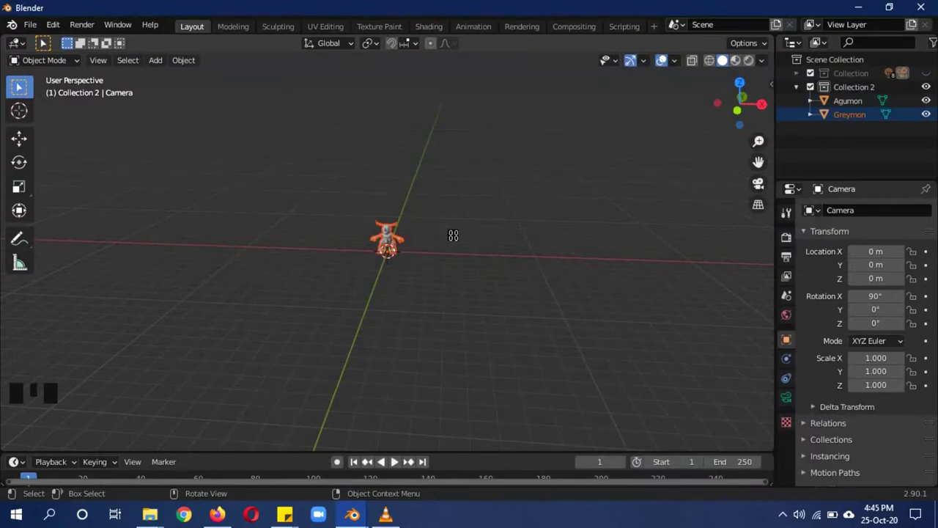
Scale Greymon up to roughly double its size.
left_click(935, 79)
scroll("up", 3)
left_click_drag(578, 241, 436, 230)
scroll("down", 3)
key("s")
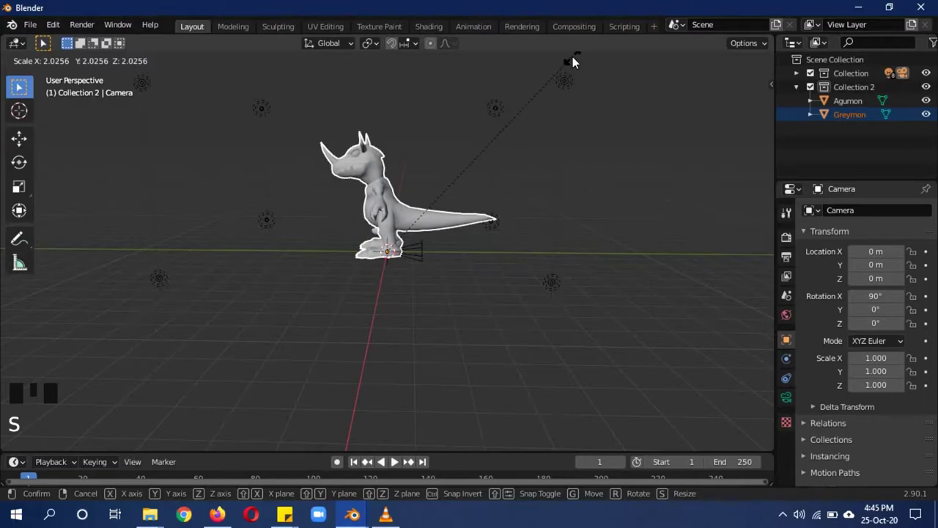
left_click_drag(366, 238, 523, 246)
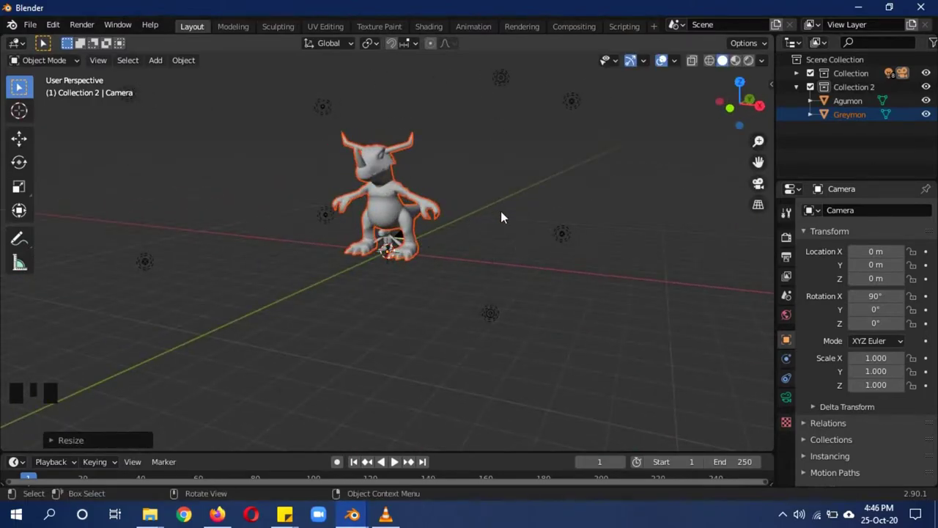
Select the camera and move it back along the Y axis.
left_click_drag(520, 251, 431, 250)
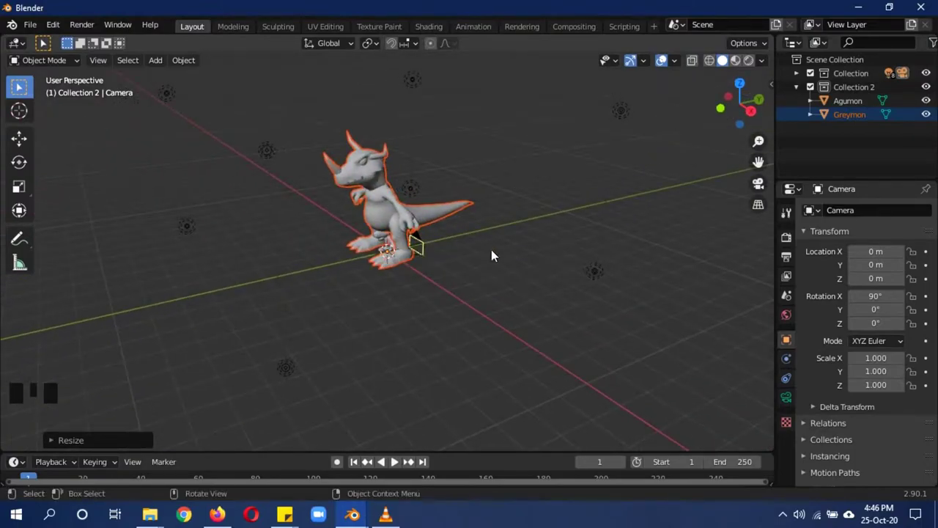
key("g")
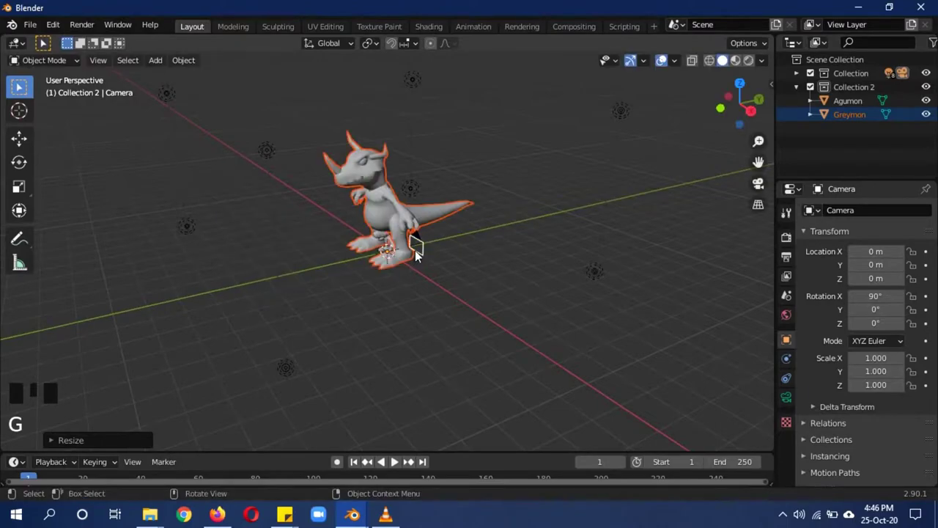
left_click(426, 246)
key("g")
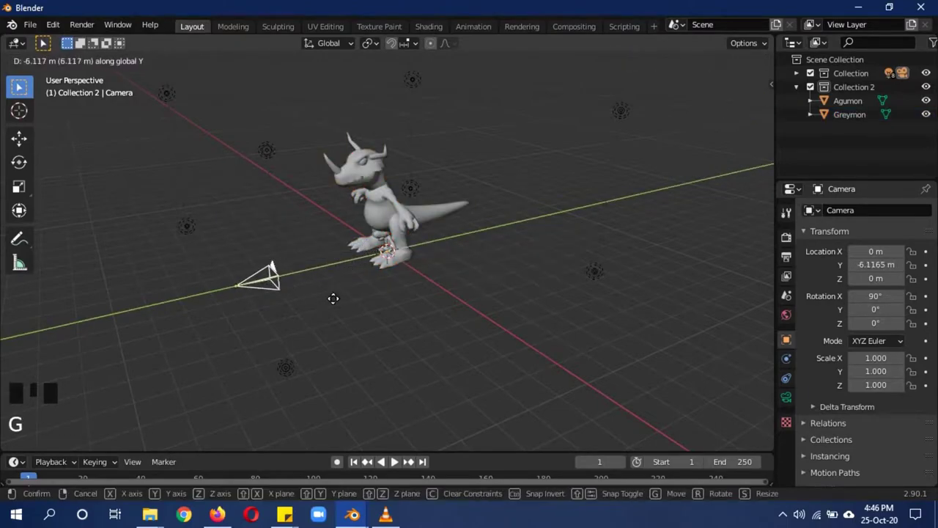
Look through the camera to check both Digimon are framed.
key("KP_0")
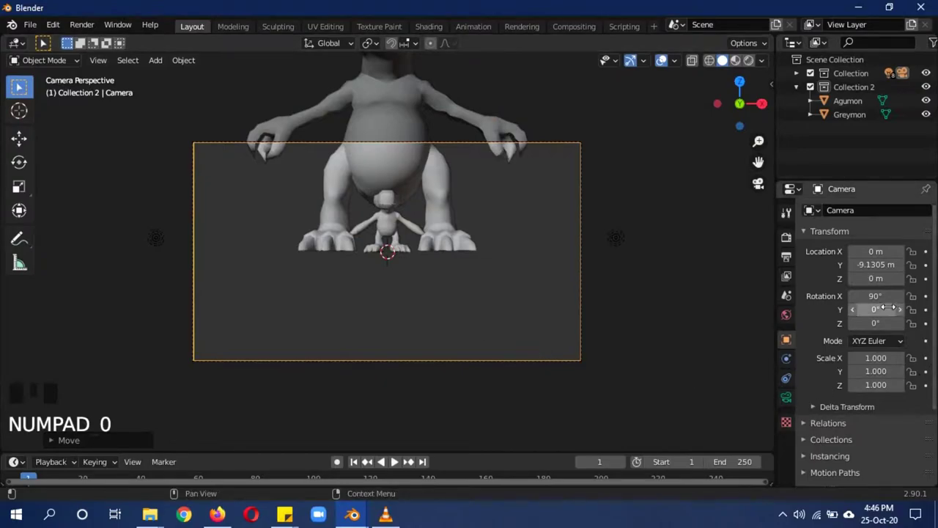
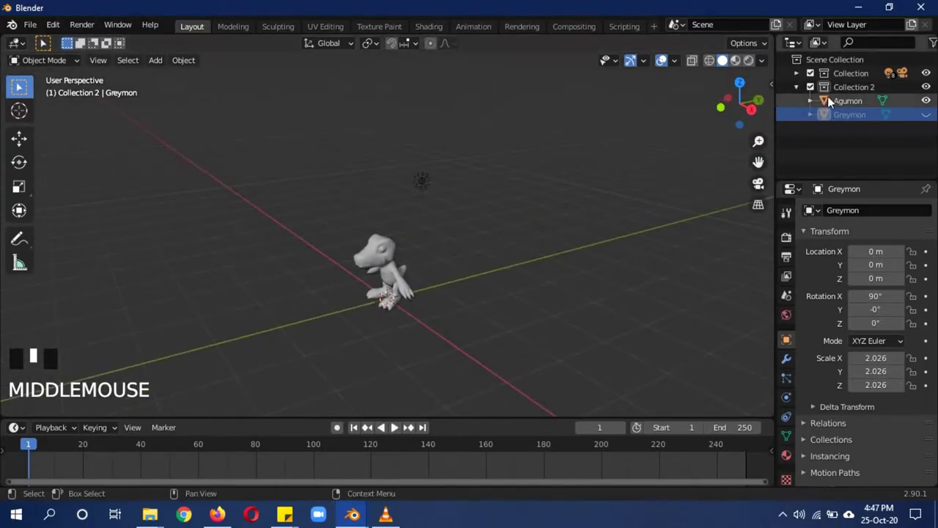
Hide Greymon in the Outliner and switch the viewport to Rendered shading.
left_click(931, 121)
left_click(935, 121)
scroll("up", 3)
key("z")
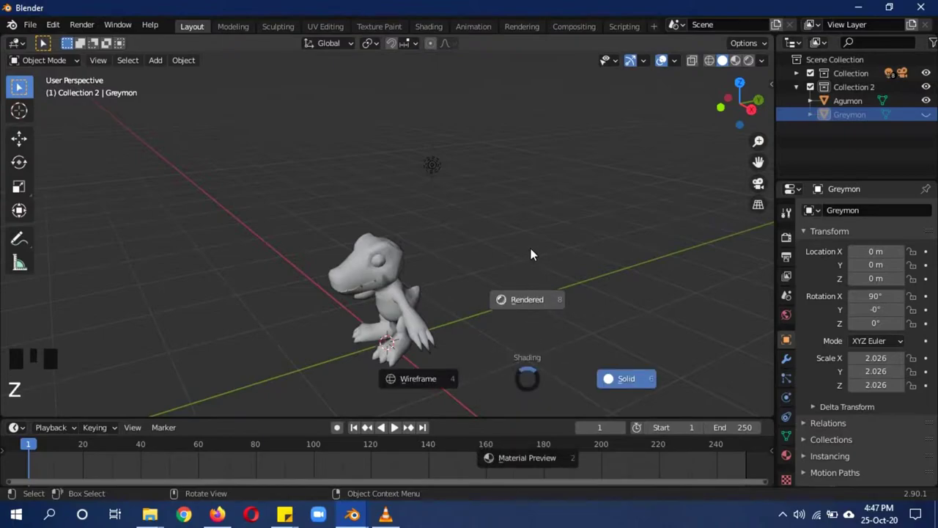
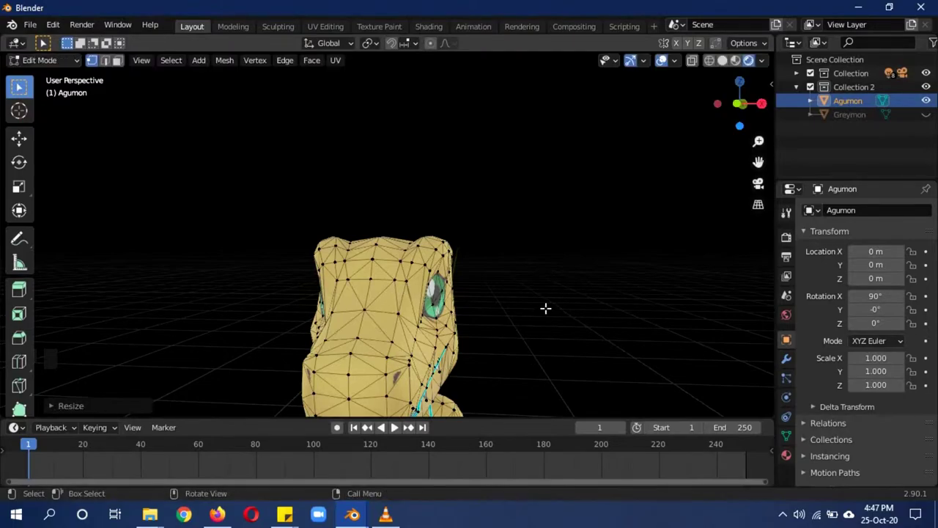
Return Agumon to Object Mode and view it through the camera.
key("Tab")
left_click_drag(630, 299, 431, 295)
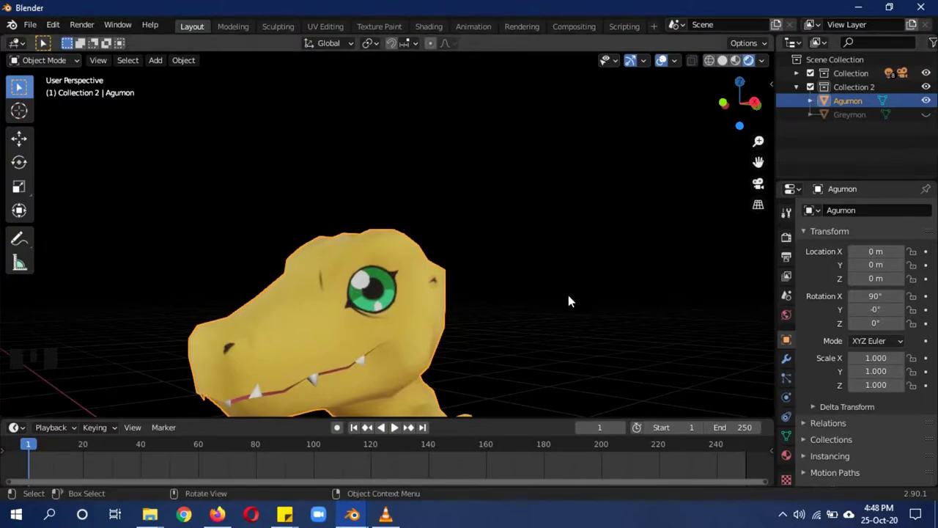
key("KP_0")
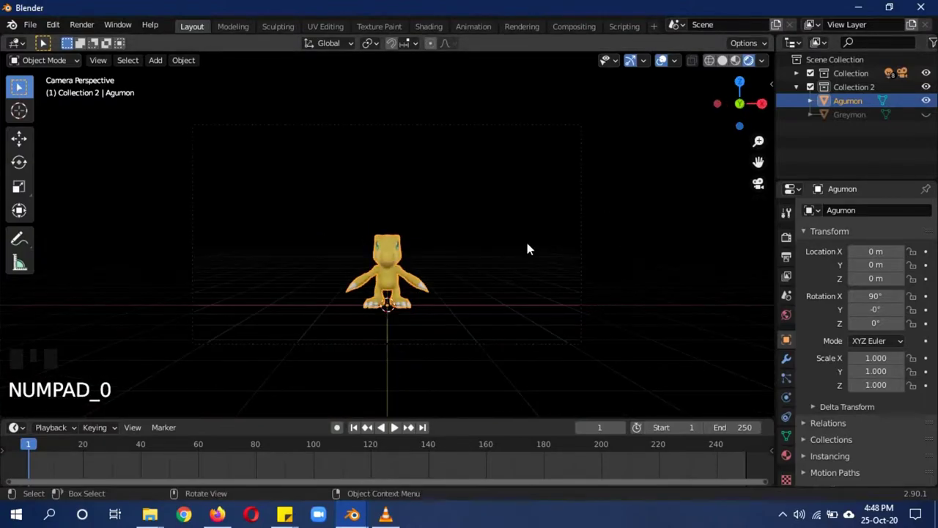
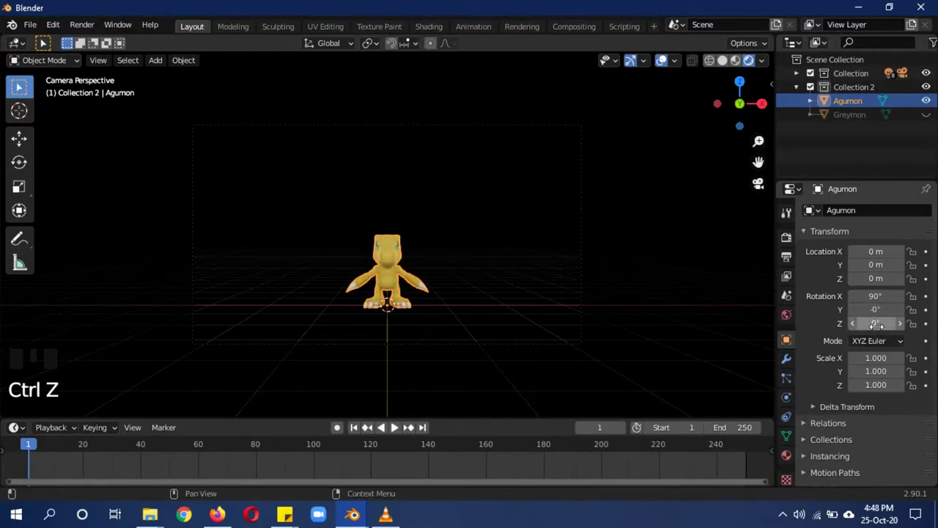
Keyframe Agumon's rotation at frame 1, then move the playhead to frame 48.
key("i")
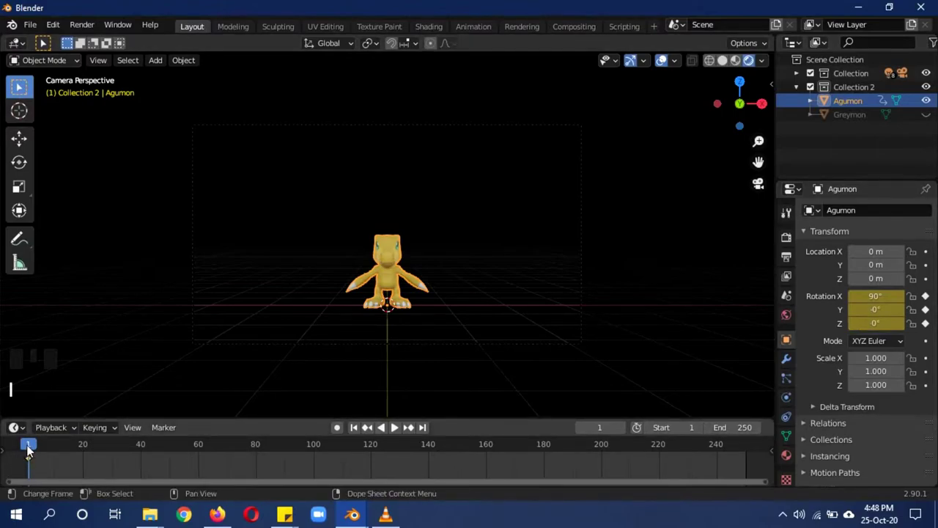
left_click_drag(31, 451, 170, 455)
left_click(788, 241)
left_click(793, 264)
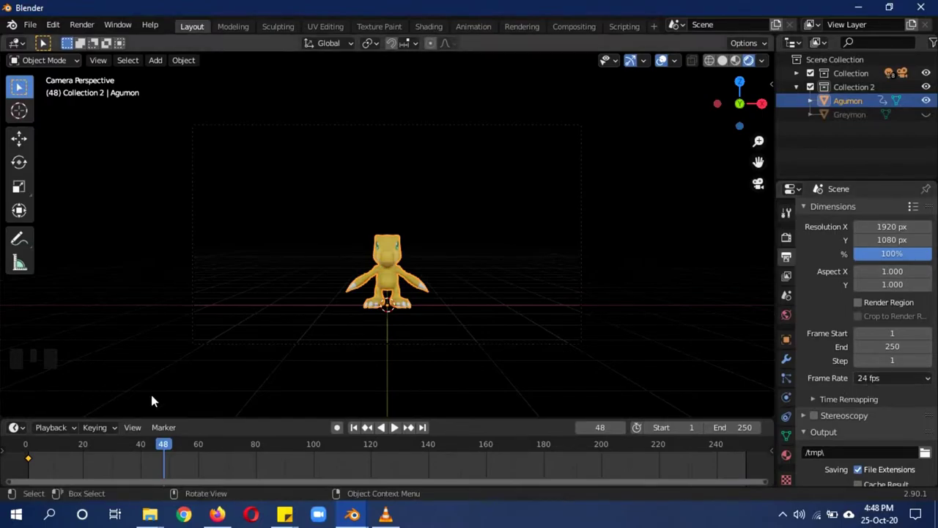
left_click_drag(160, 450, 170, 451)
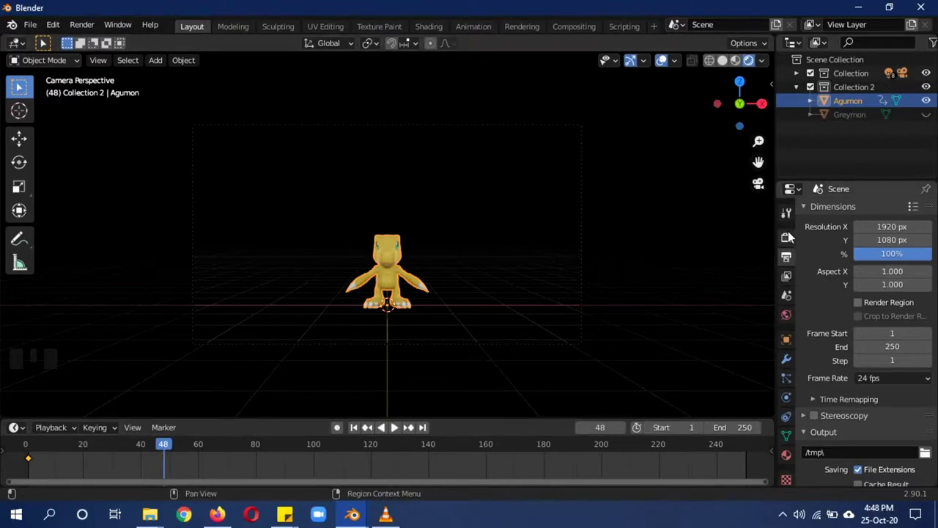
left_click(788, 243)
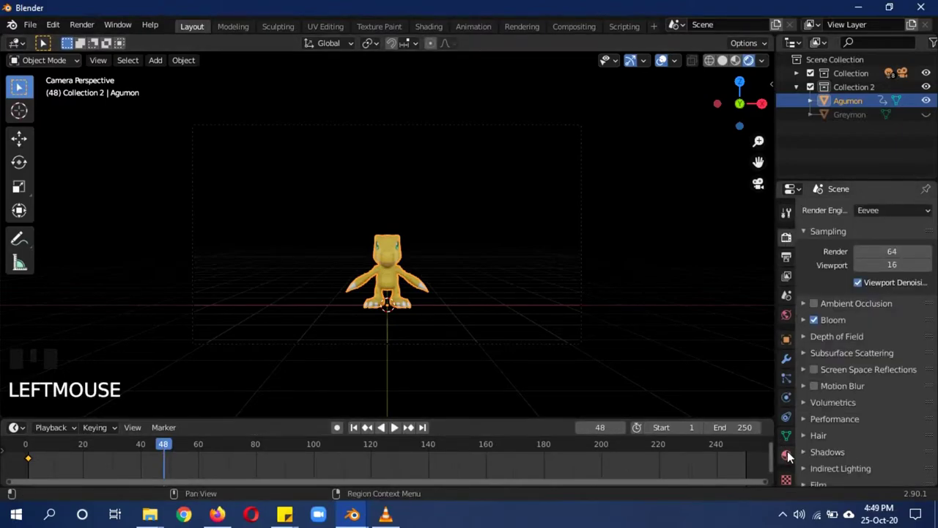
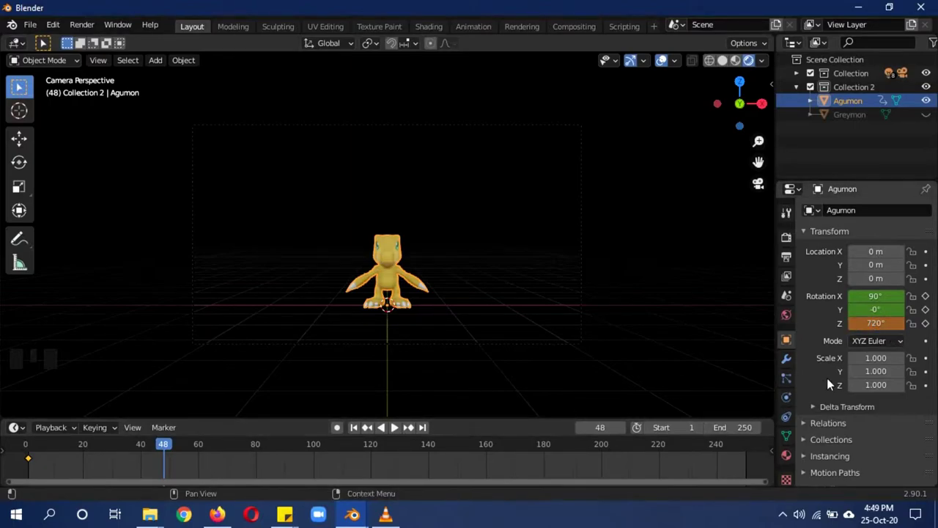
Keyframe Agumon's 720° Z rotation at frame 48 and switch back to Solid shading.
key("i")
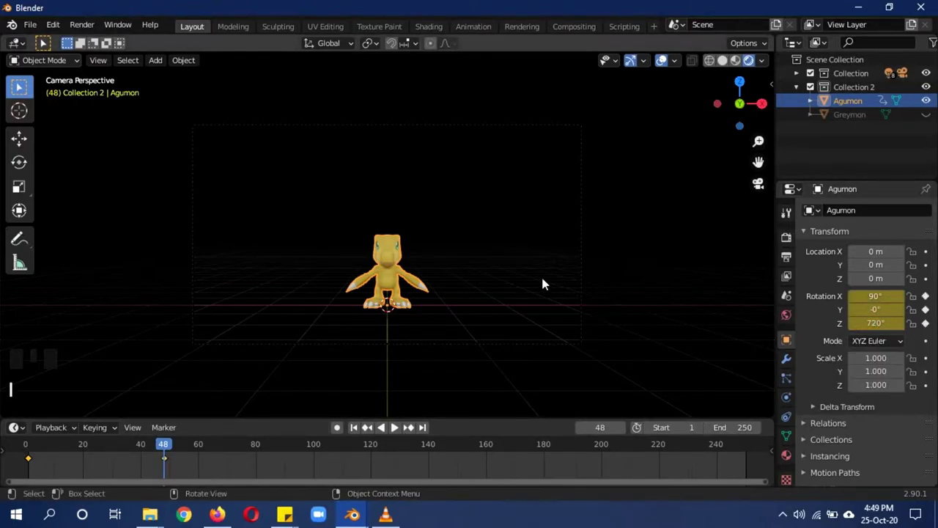
key("z")
left_click_drag(165, 449, 154, 465)
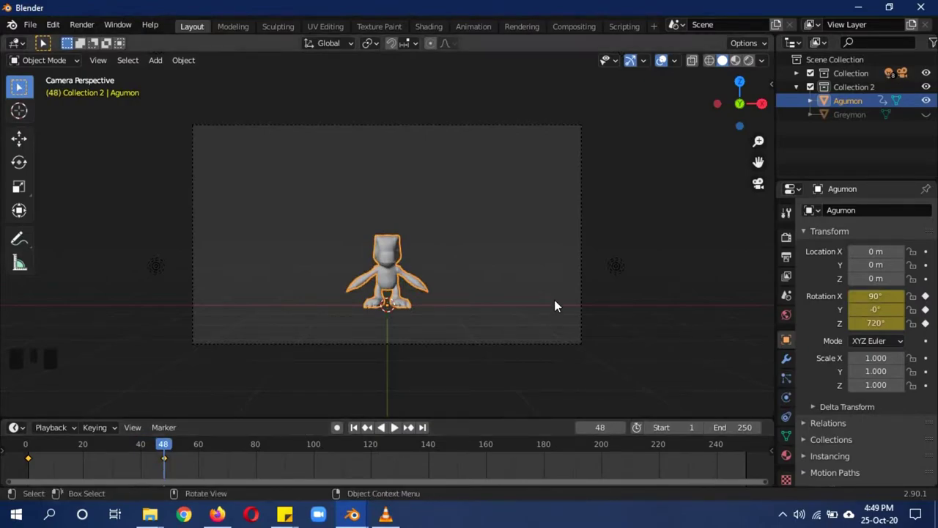
Unhide and select Greymon and keyframe its rotation at frame 48.
left_click(934, 121)
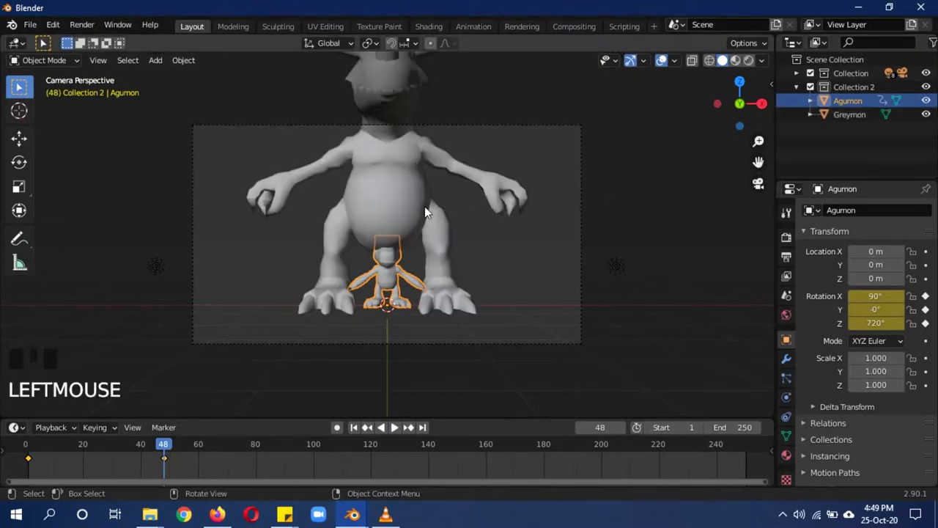
left_click(421, 213)
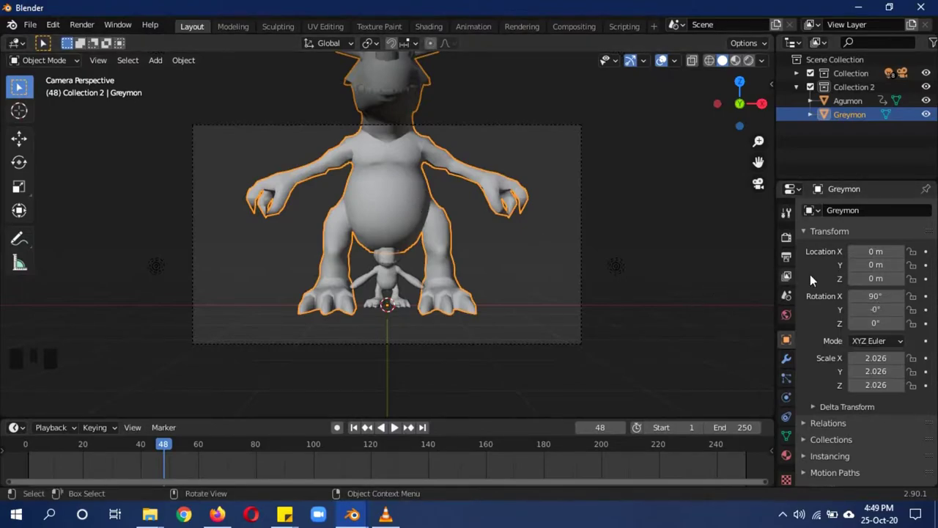
key("i")
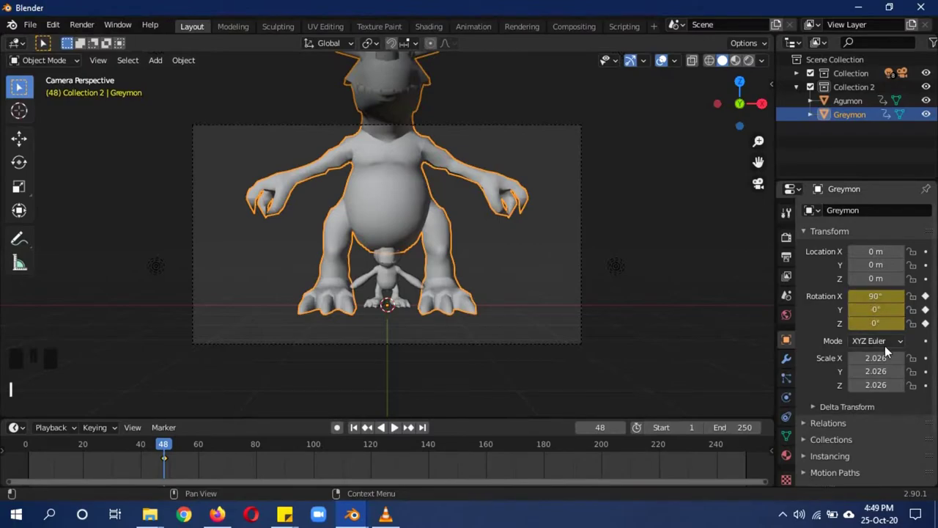
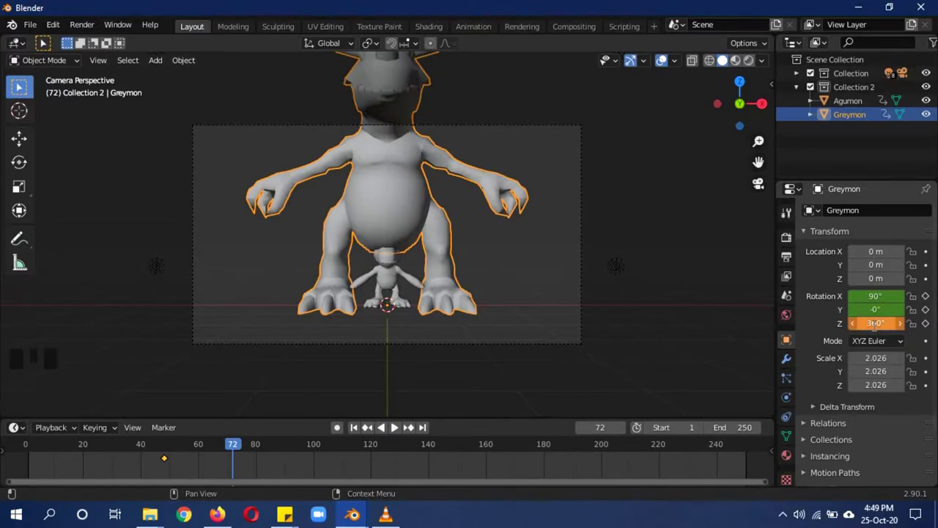
Keyframe Greymon's Z rotation at 360° on frame 72 and beyond, then return to frame 1.
key("i")
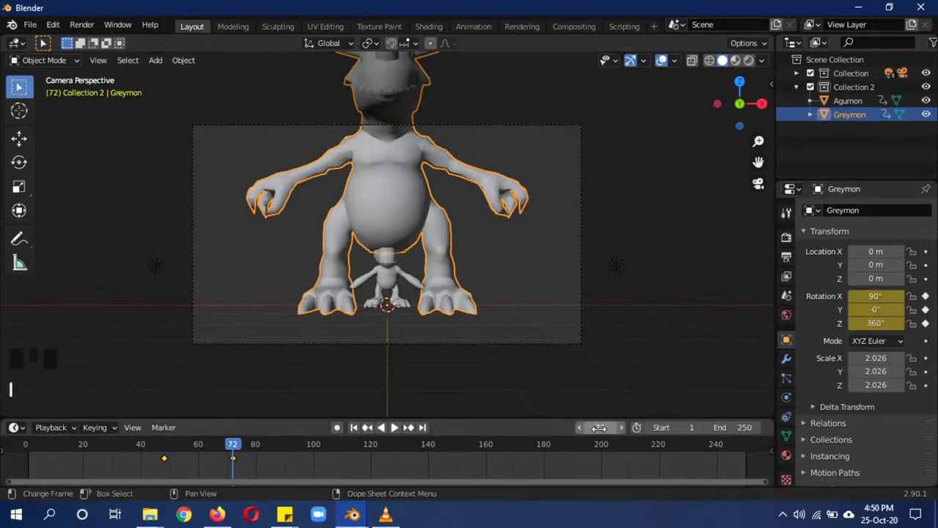
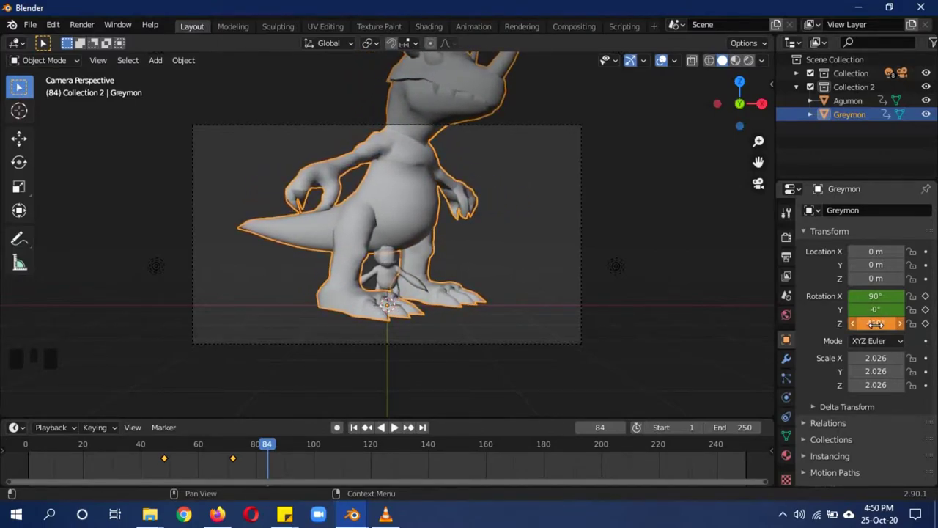
key("i")
left_click_drag(267, 448, 522, 263)
left_click(521, 263)
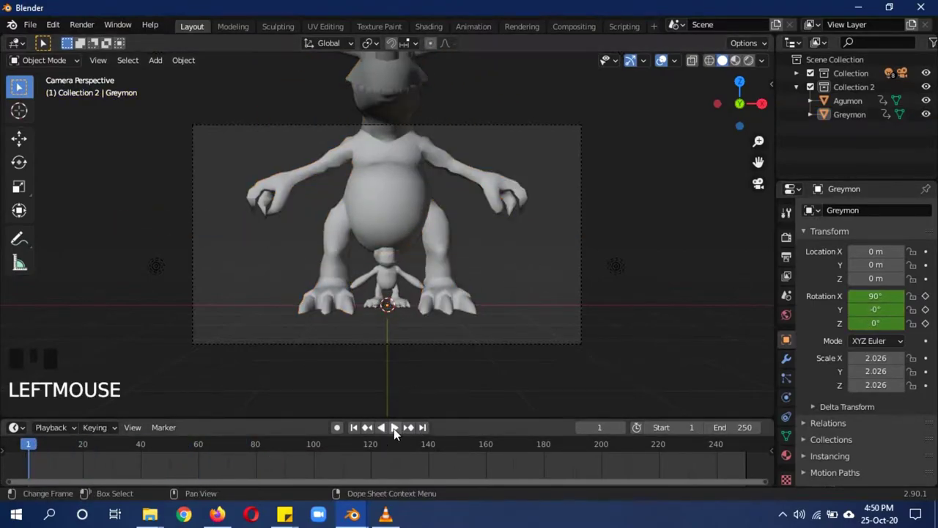
Play the animation and scrub to around frame 108 to check Greymon's spin.
left_click(396, 434)
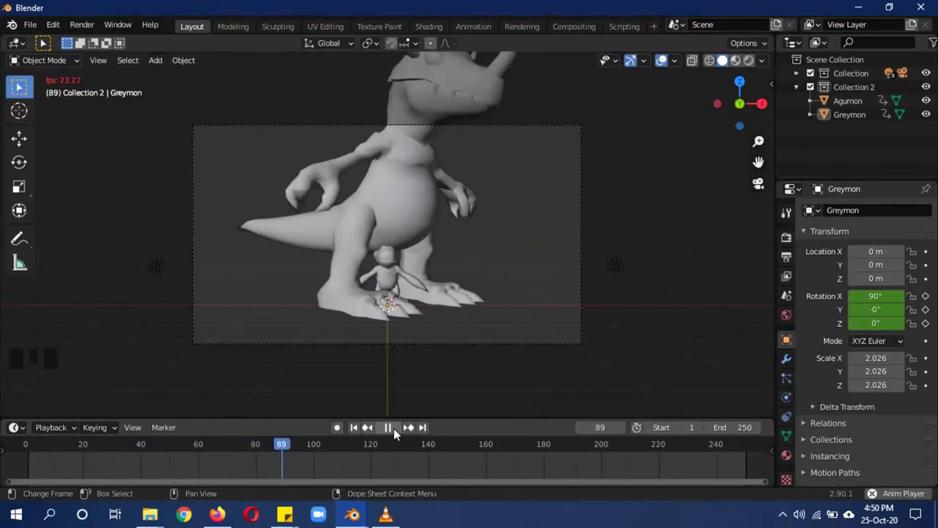
left_click_drag(397, 435, 425, 244)
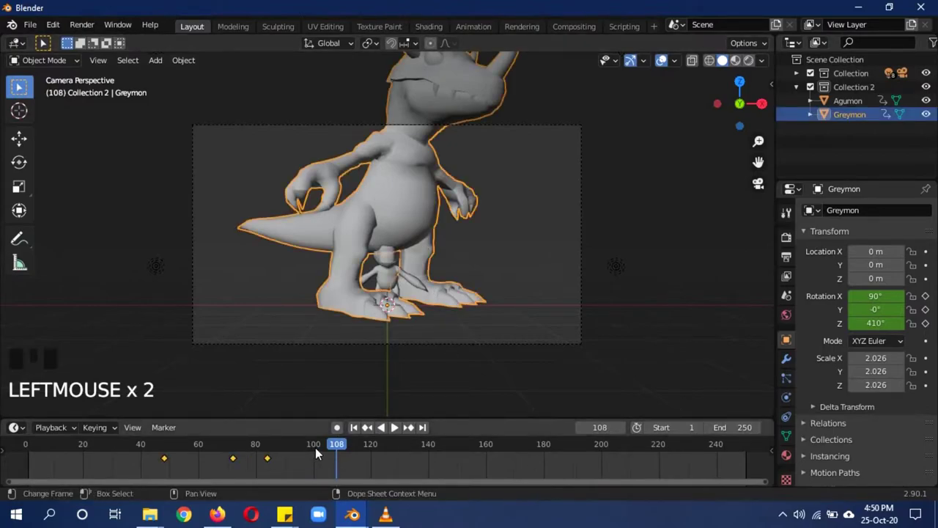
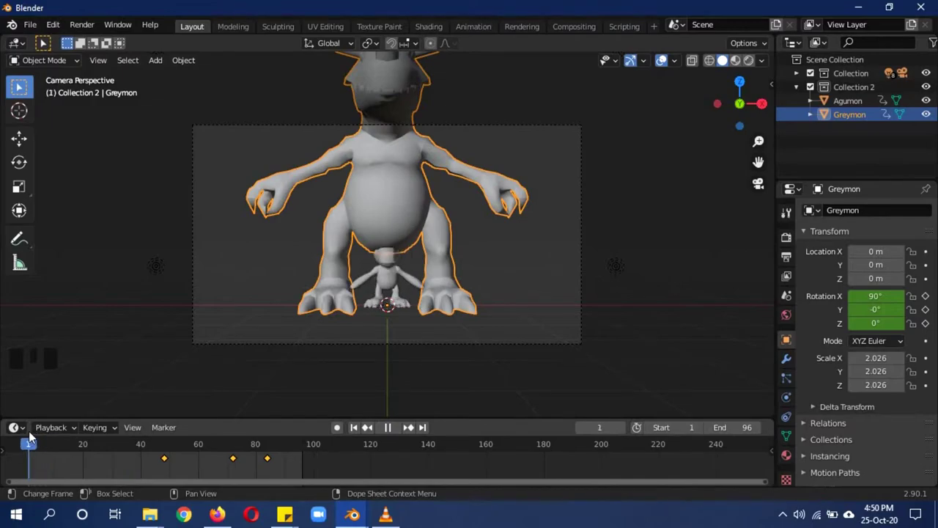
Preview the characters in rendered shading, hide Greymon and start a new Collection 3 in the Outliner.
left_click(521, 273)
left_click_drag(531, 244, 393, 279)
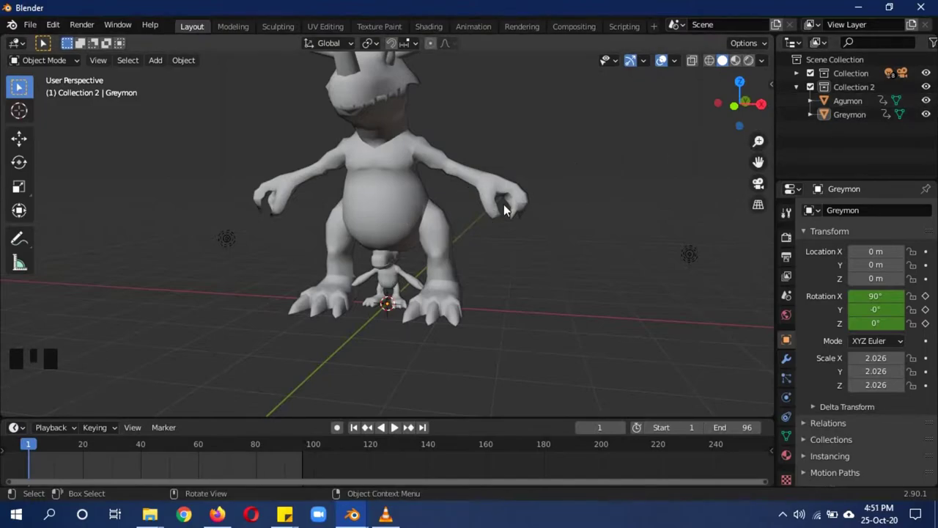
key("z")
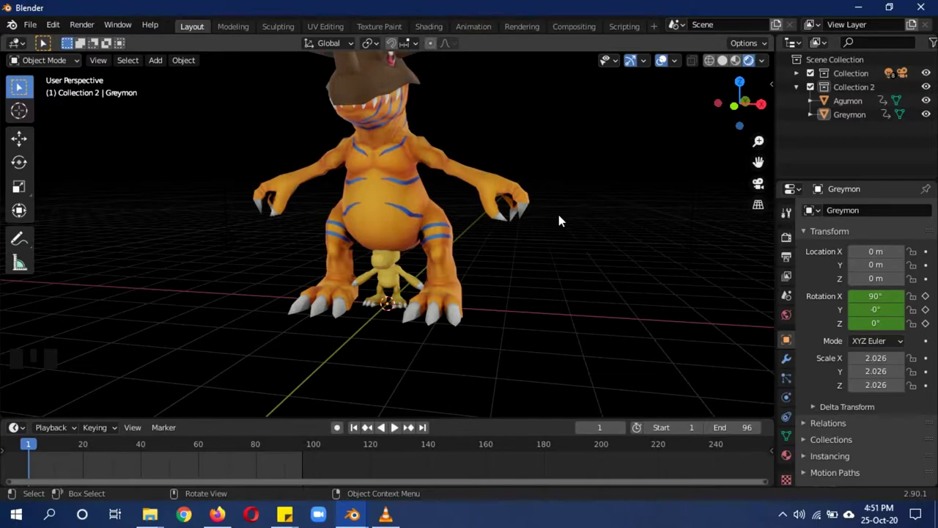
left_click(929, 118)
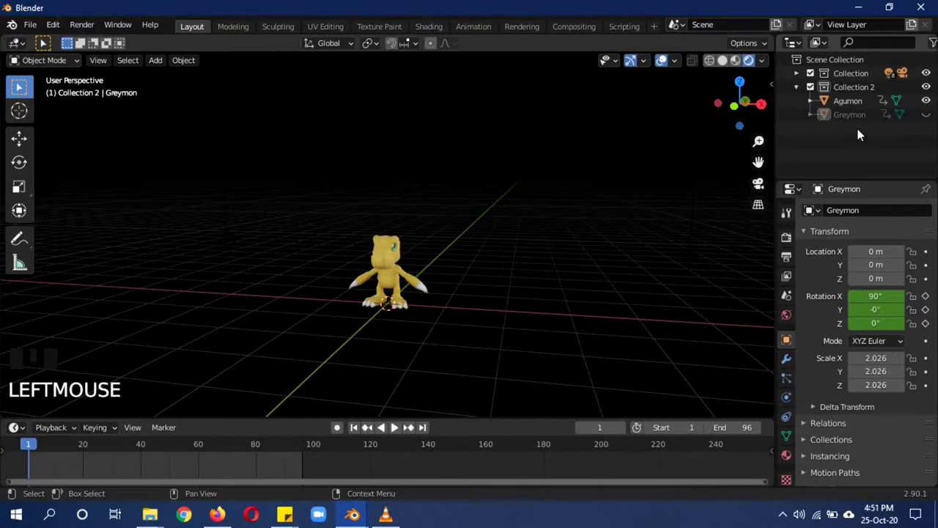
left_click_drag(863, 134, 873, 134)
Make Collection 3 active and bring up the Add menu for the icosphere.
left_click(872, 134)
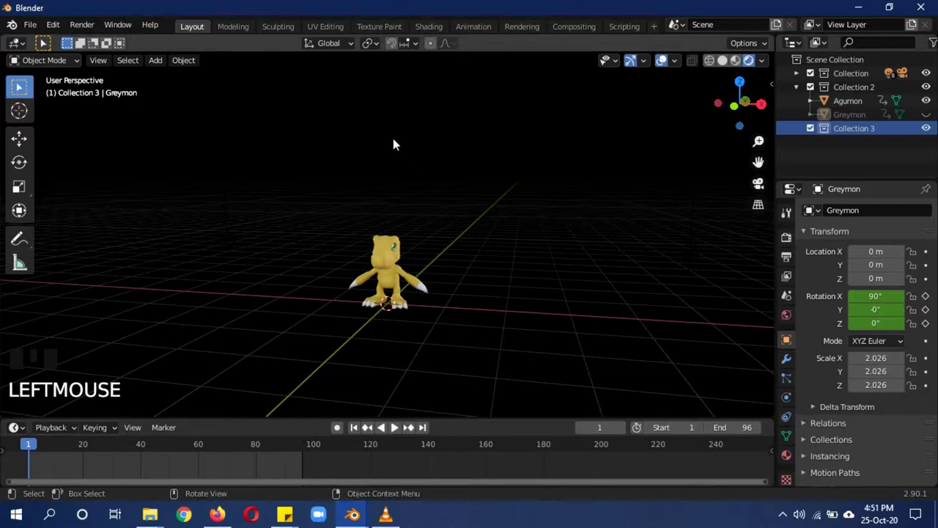
key("shift+a")
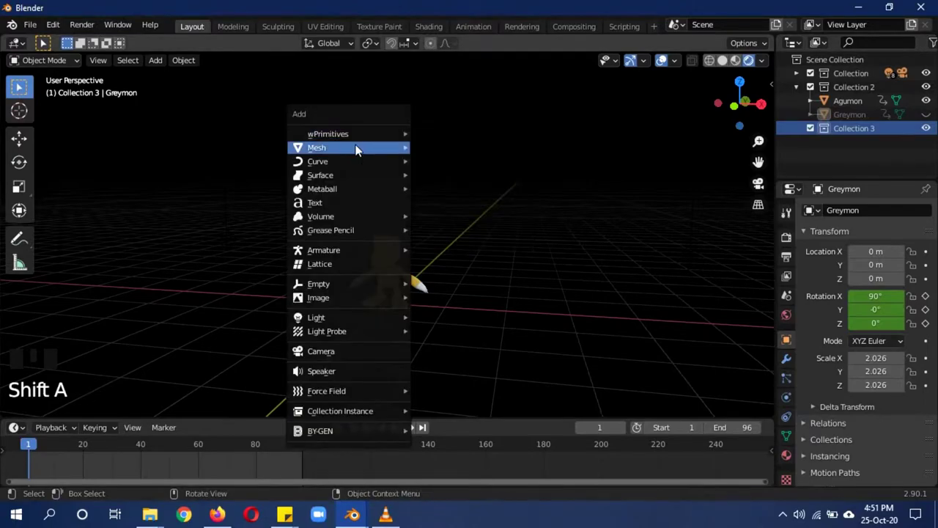
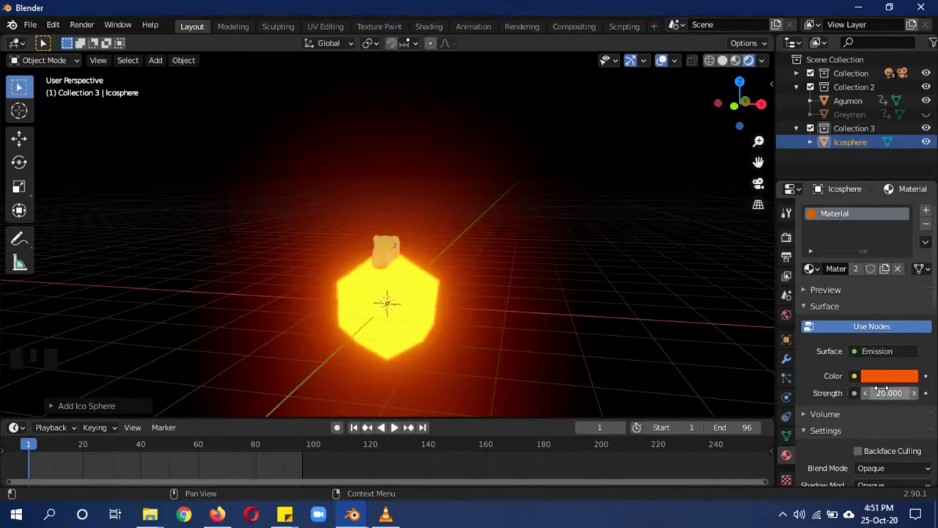
Grab the glowing icosphere to move it away and view the scene through the camera.
key("g")
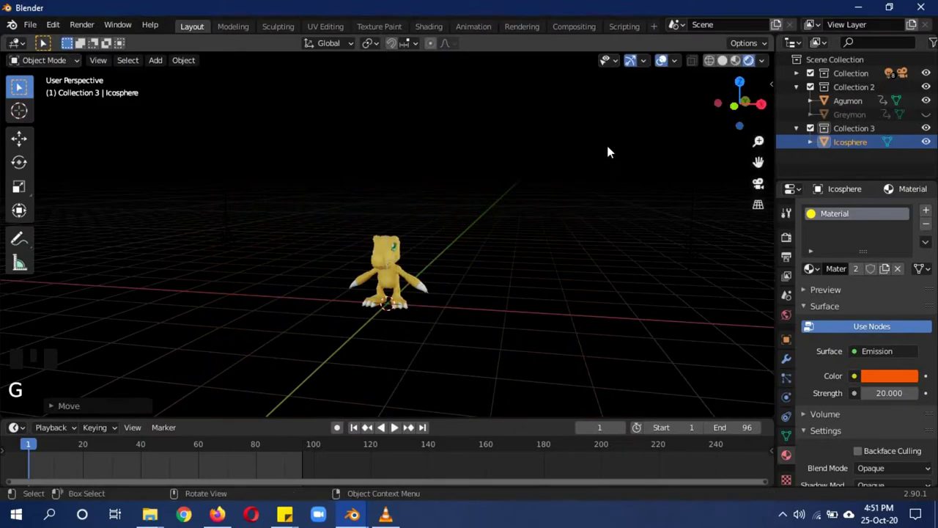
key("KP_0")
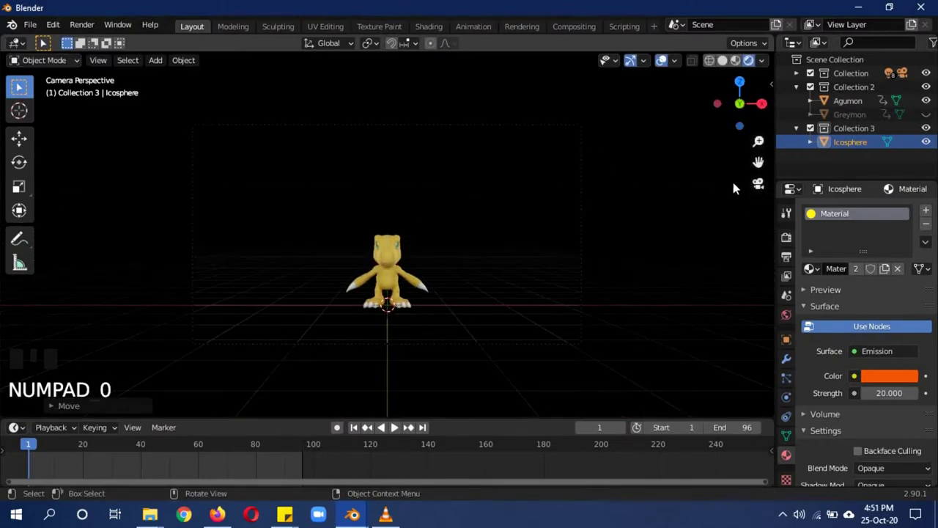
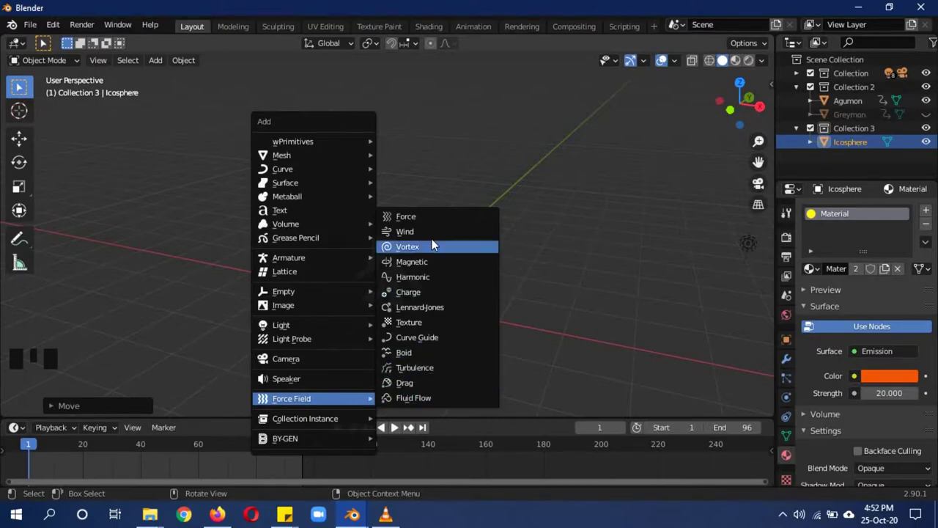
Place the force and turbulence fields, lower the turbulence field below the characters, then select Agumon.
key("g")
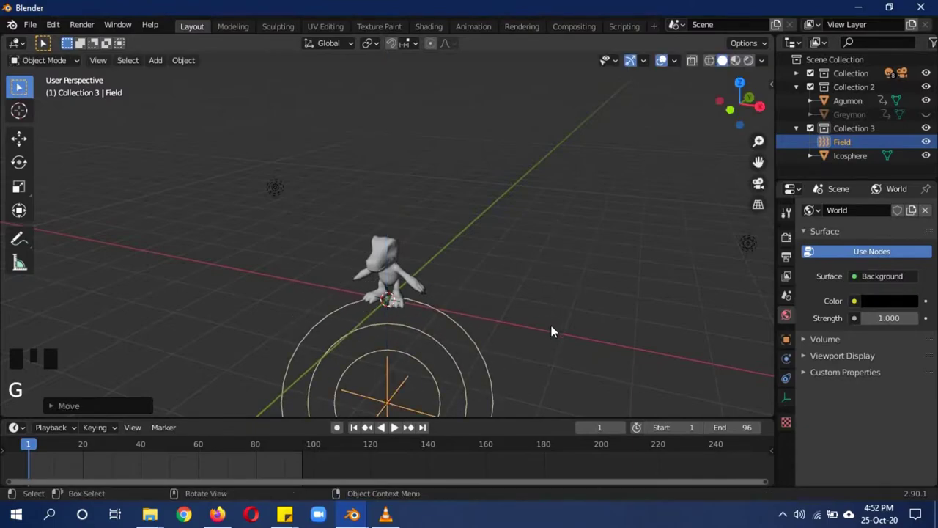
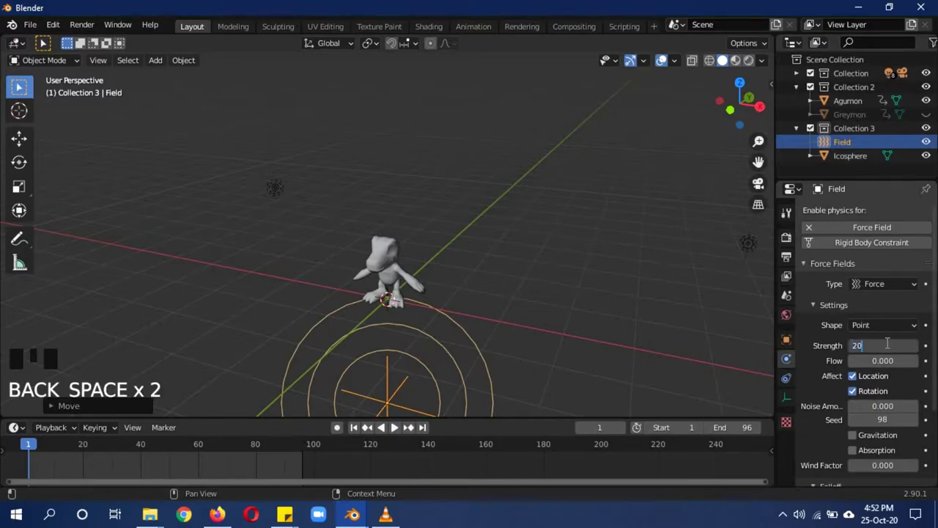
key("shift+a")
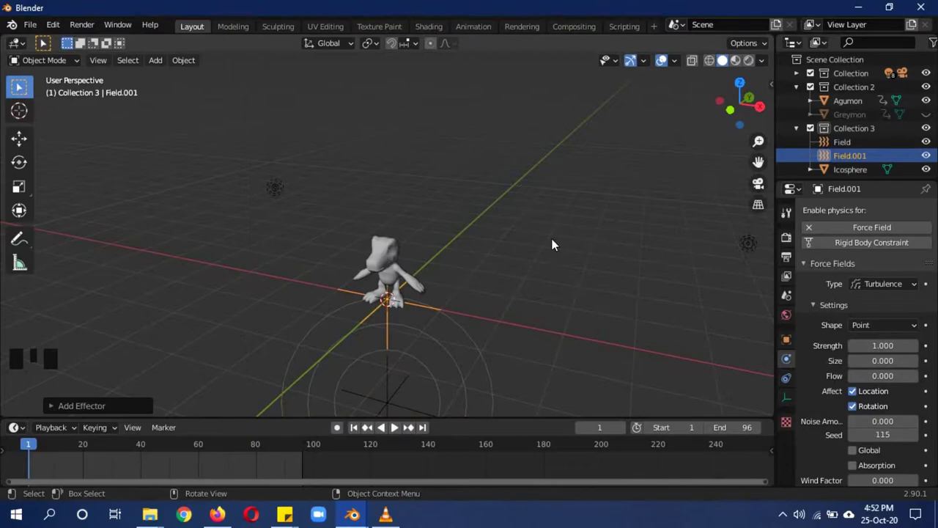
key("g")
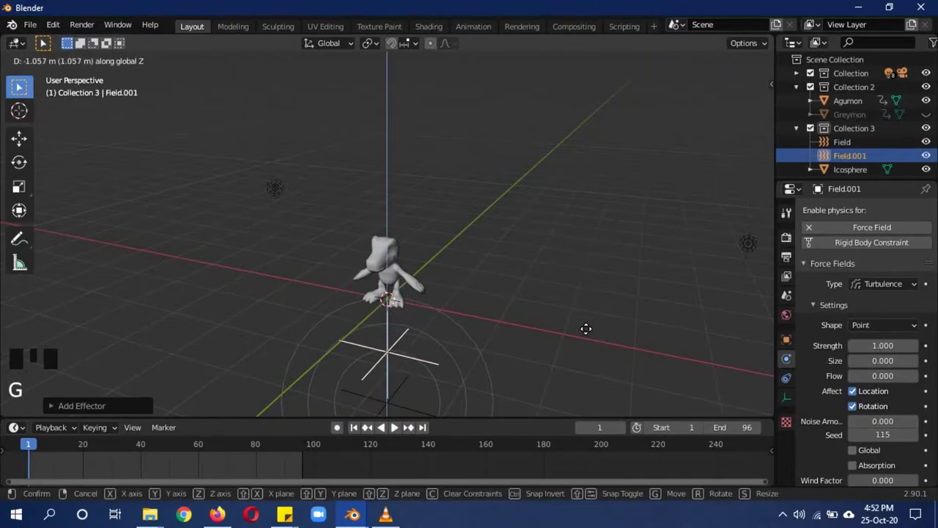
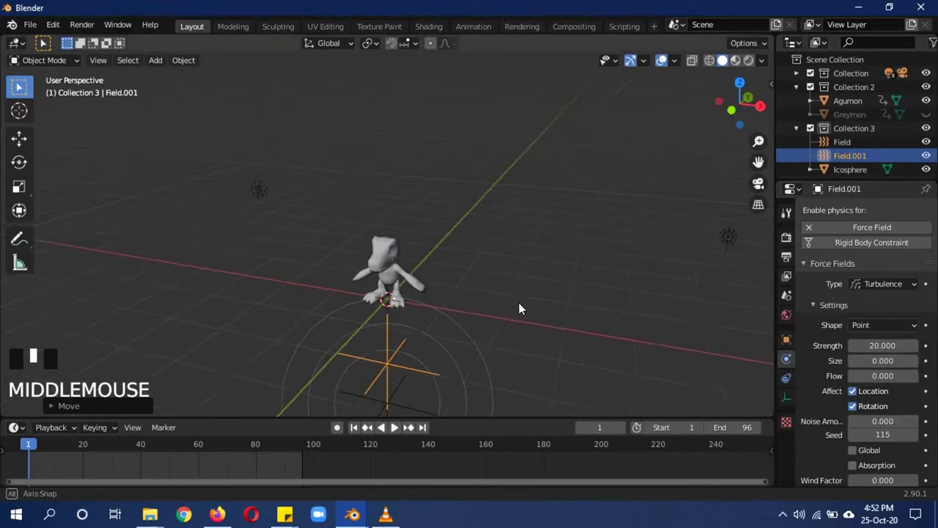
key("a")
left_click_drag(521, 274, 396, 287)
left_click(397, 287)
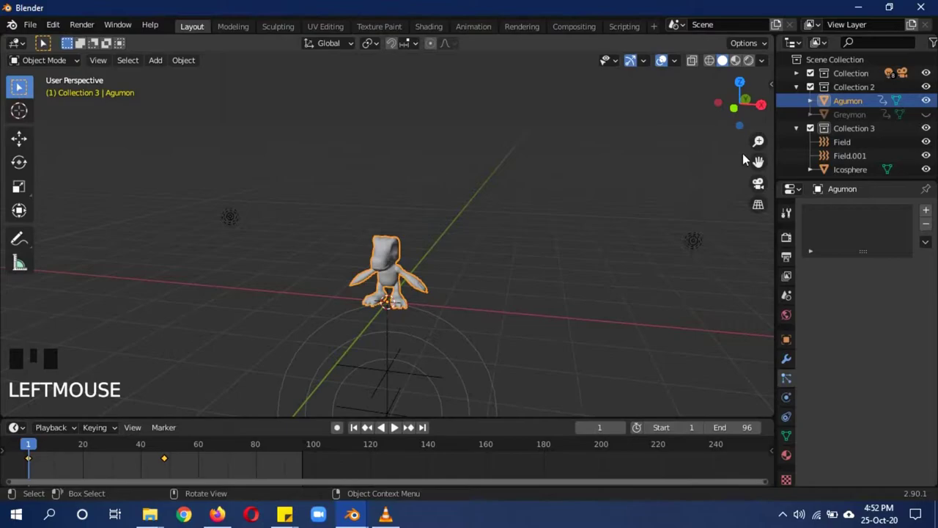
Bring up the editor type list to switch toward the Shading workspace.
left_click(26, 50)
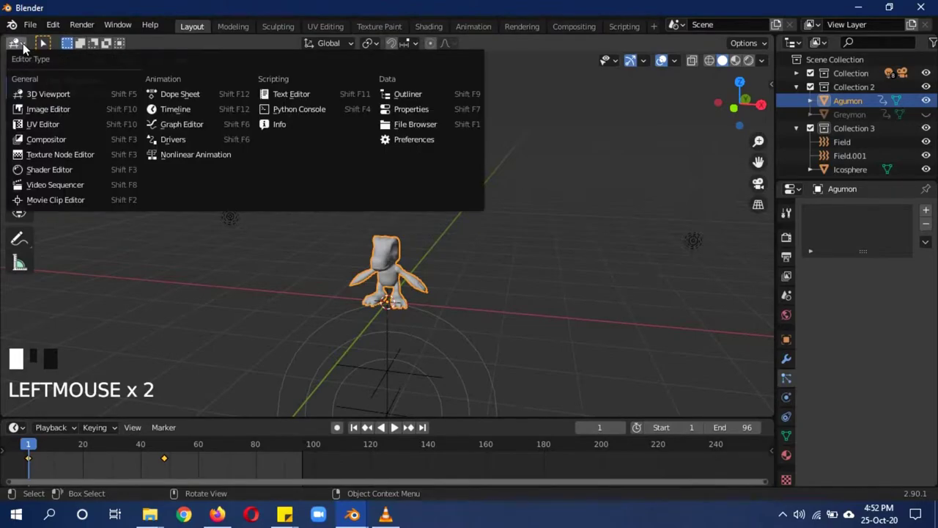
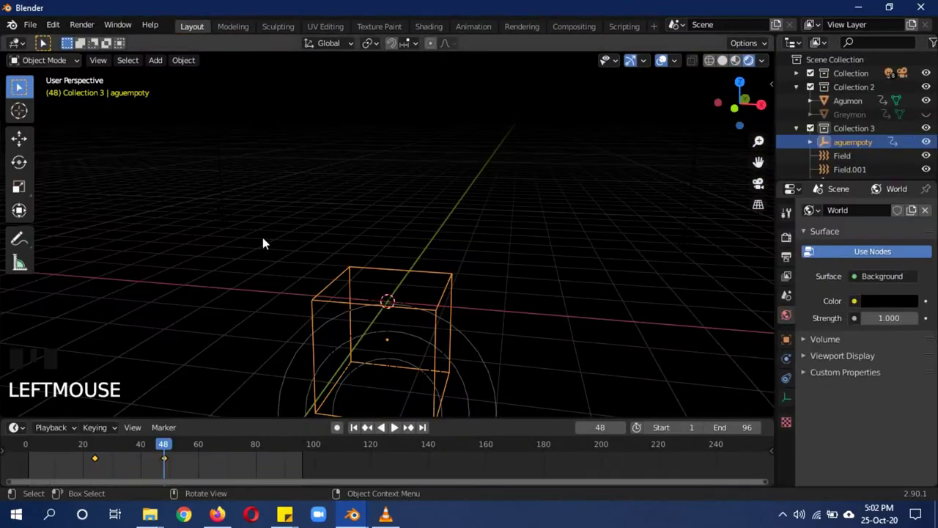
Scrub the animation through the camera, toggling between solid and material preview shading.
left_click_drag(169, 450, 512, 291)
key("KP_0")
left_click_drag(402, 430, 518, 247)
key("z")
key("a")
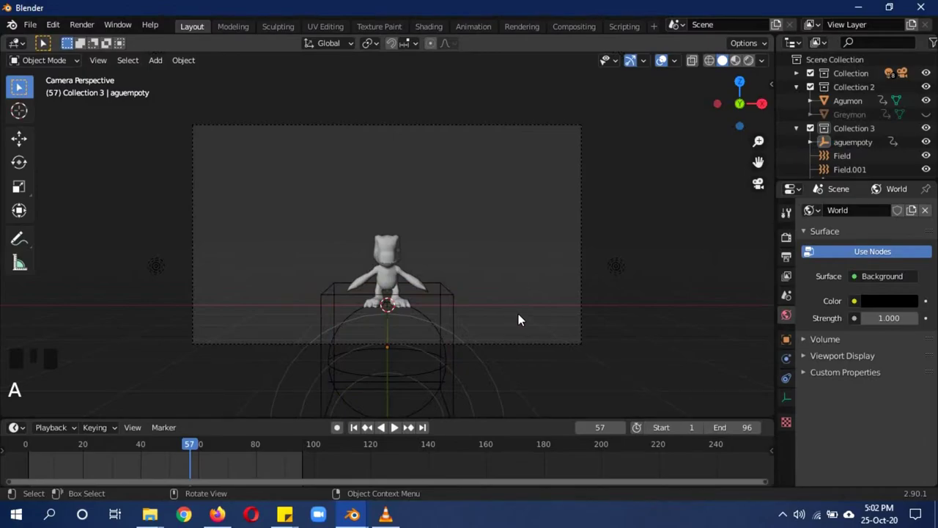
key("z")
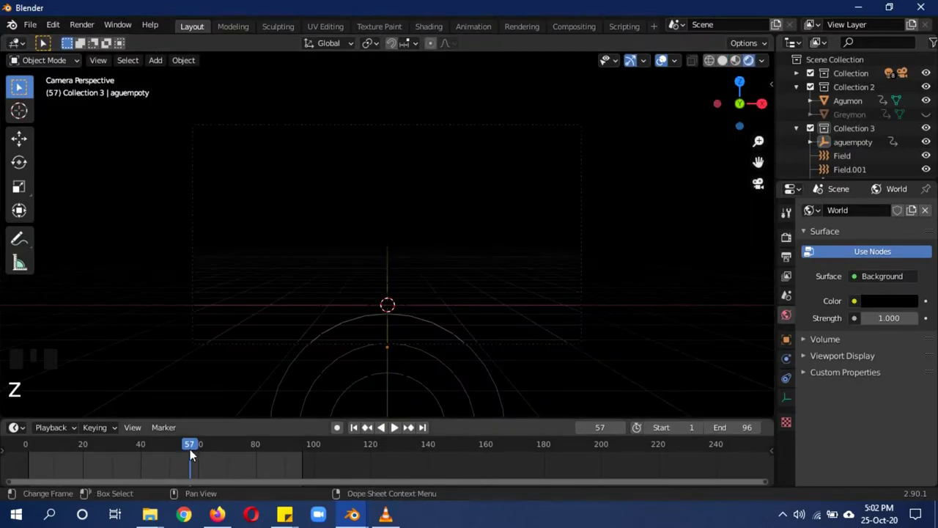
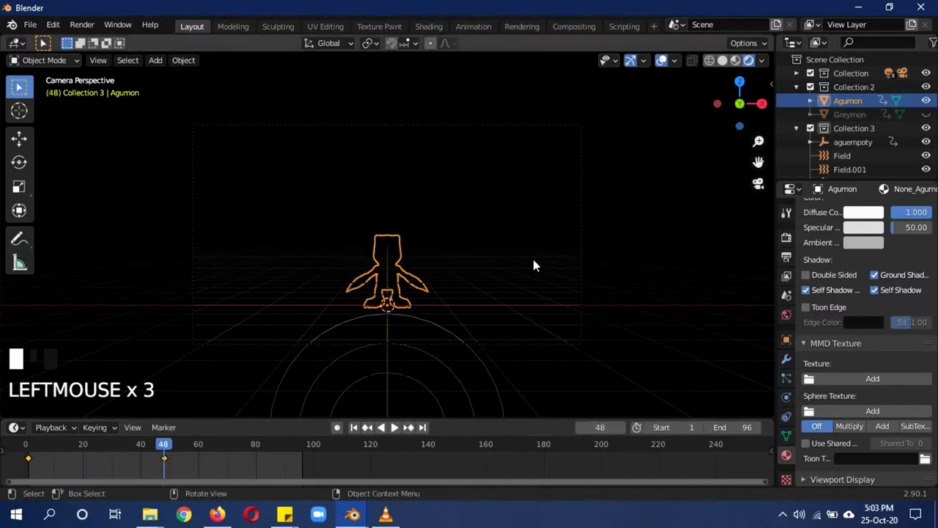
Deselect everything, make Greymon visible in the viewport and select it.
key("a")
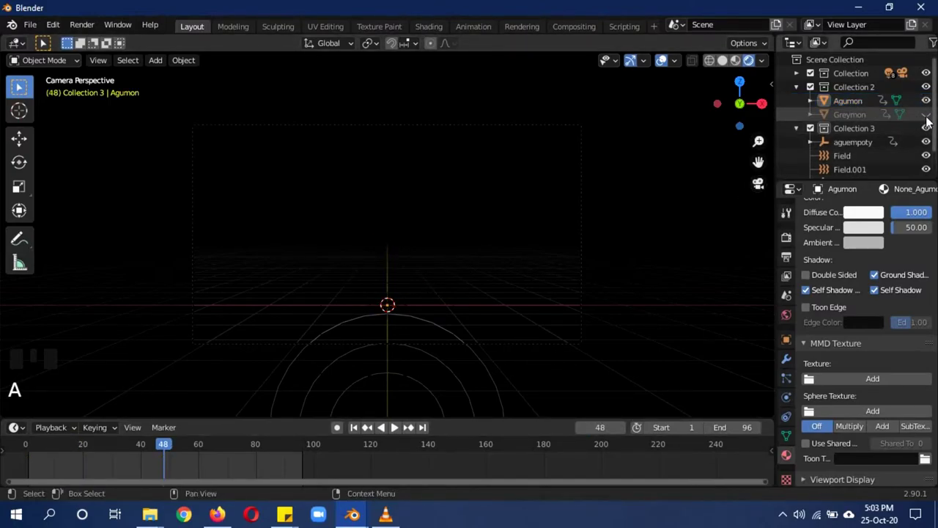
left_click(931, 122)
left_click(866, 122)
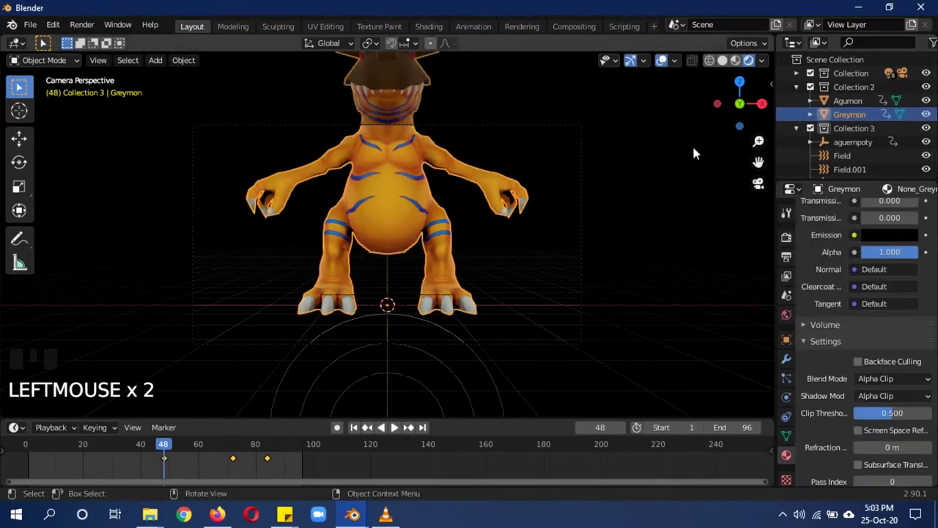
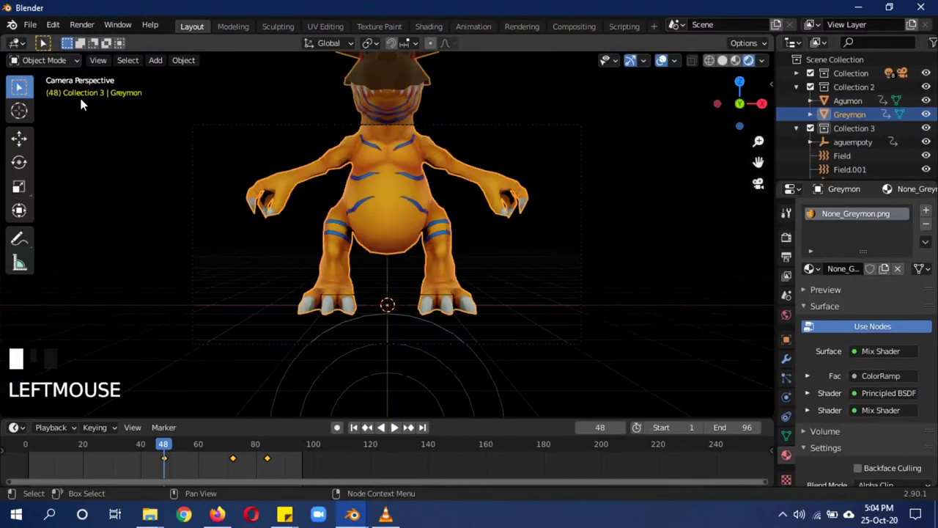
Select the greyemoty empty, move it vertically, then return to the camera view.
left_click_drag(504, 245, 486, 260)
scroll("down", 3)
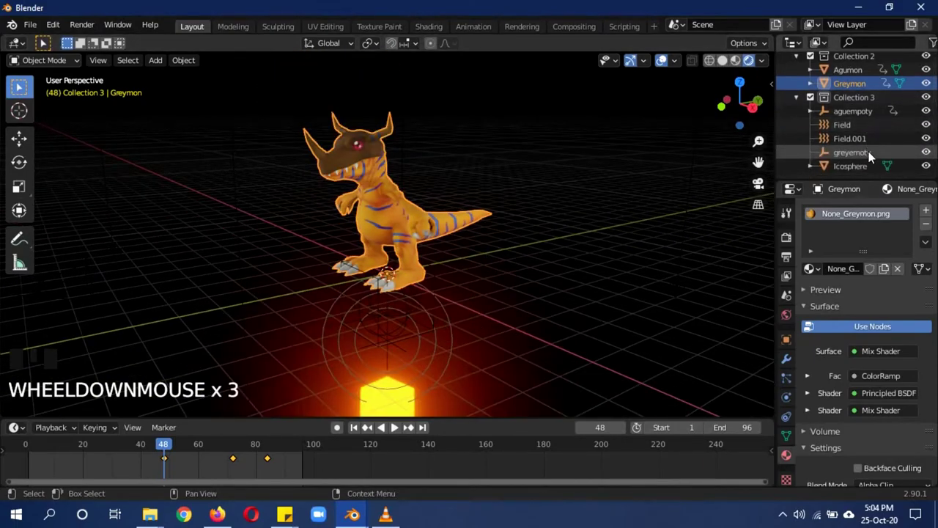
left_click(773, 198)
key("g")
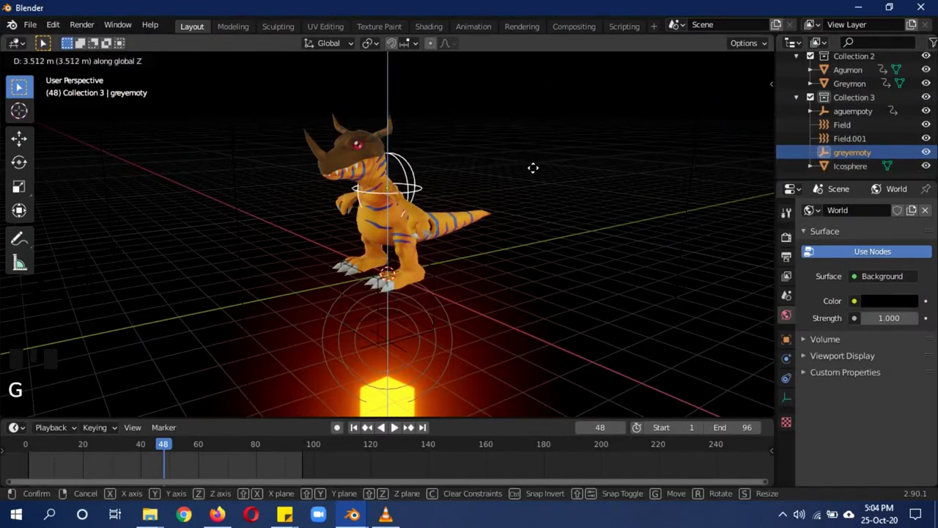
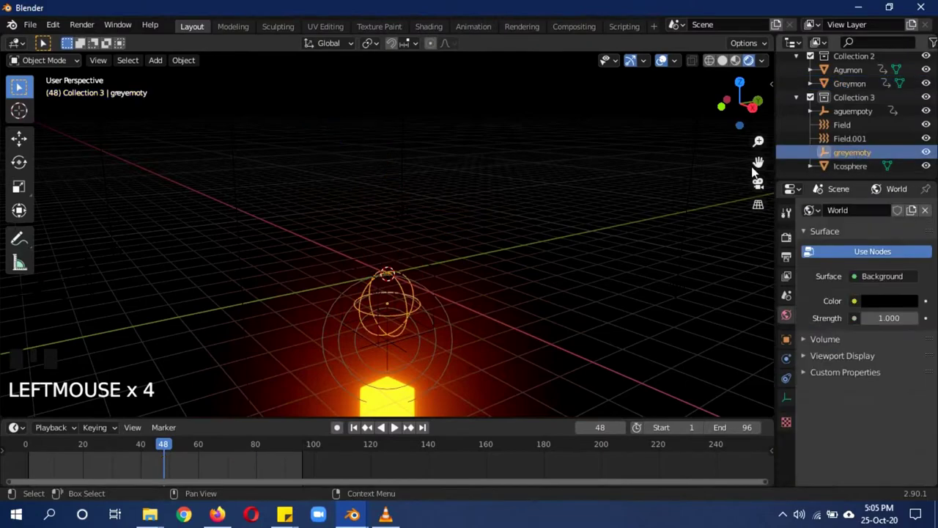
key("g")
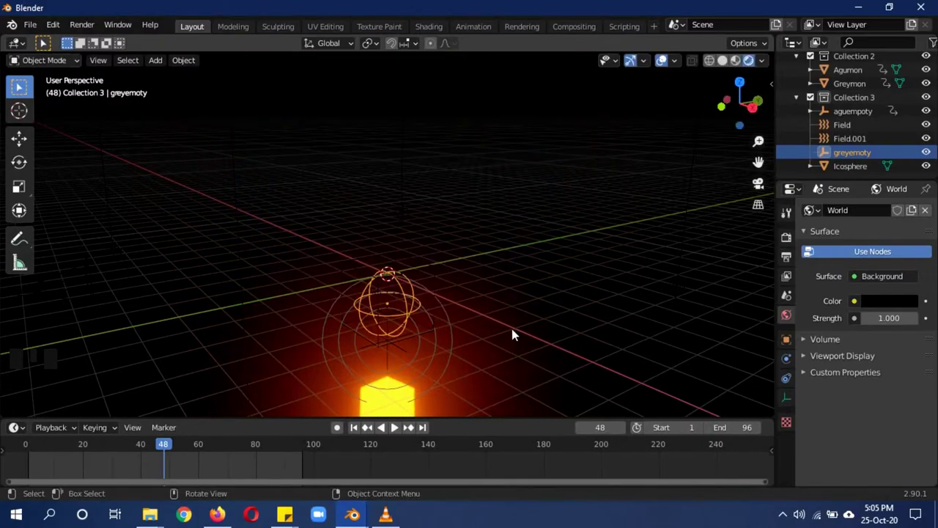
key("KP_0")
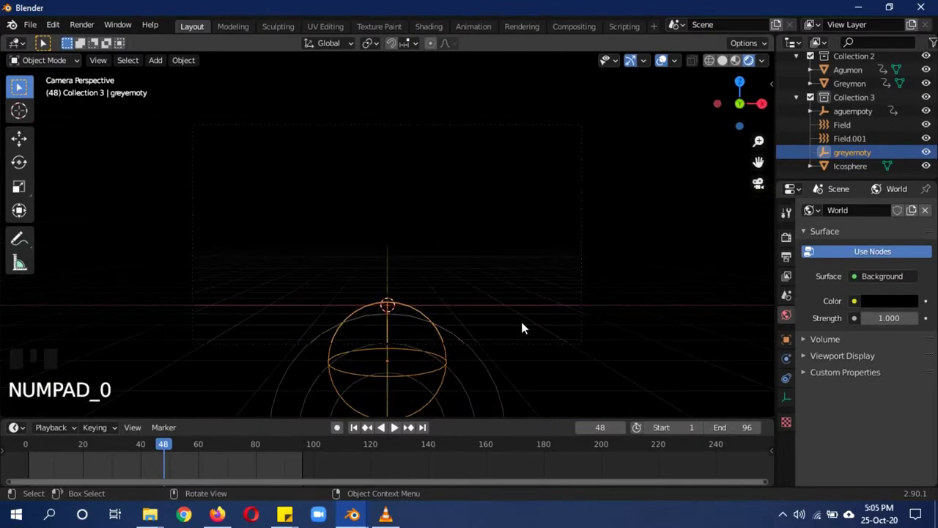
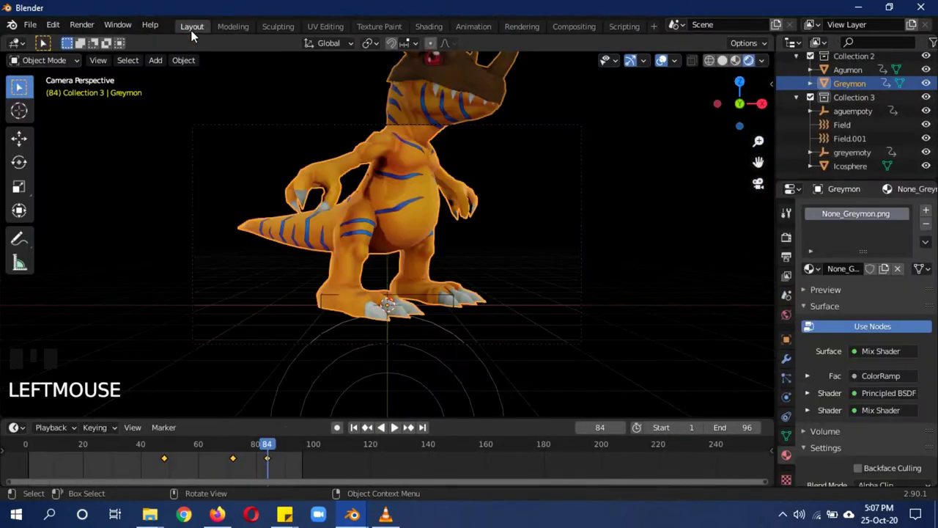
Keyframe the camera's location at frames 1 and 48 and preview later frames of the evolution.
left_click(587, 241)
left_click_drag(259, 450, 51, 445)
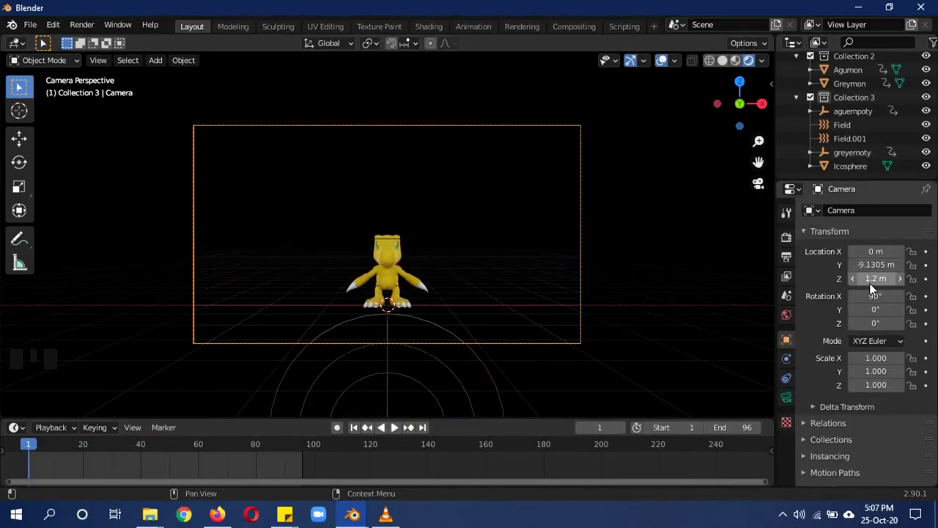
key("i")
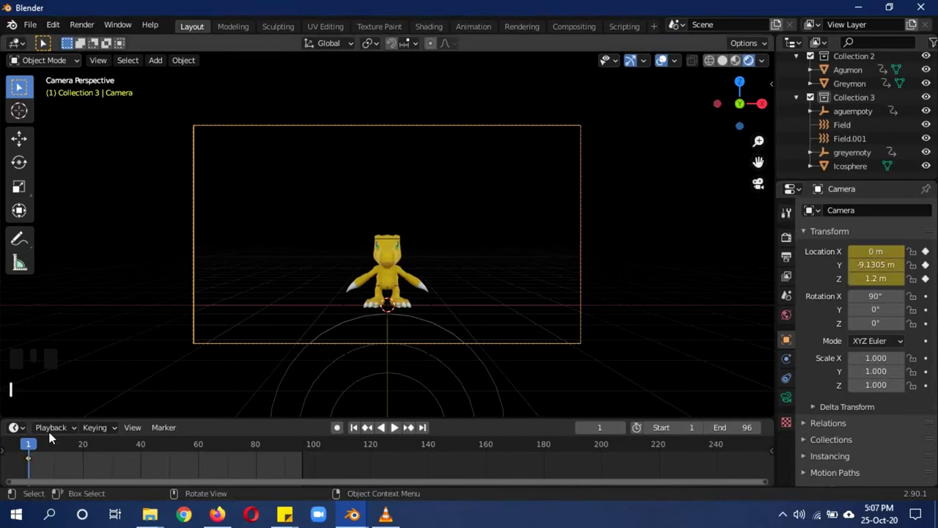
left_click_drag(34, 449, 170, 455)
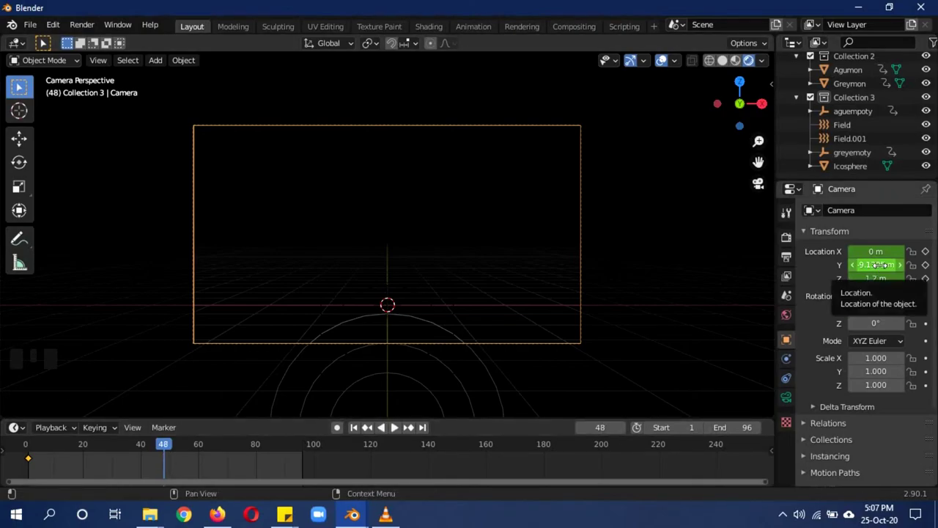
key("i")
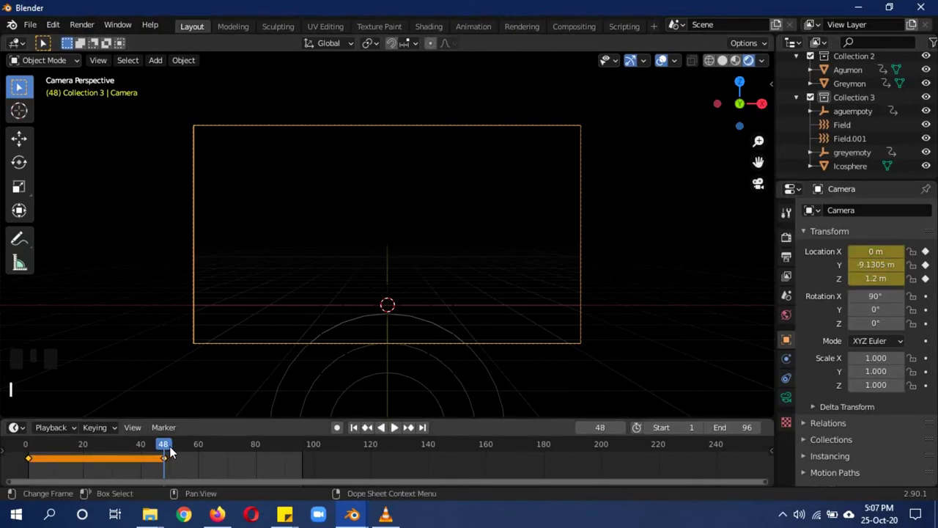
left_click_drag(174, 451, 251, 453)
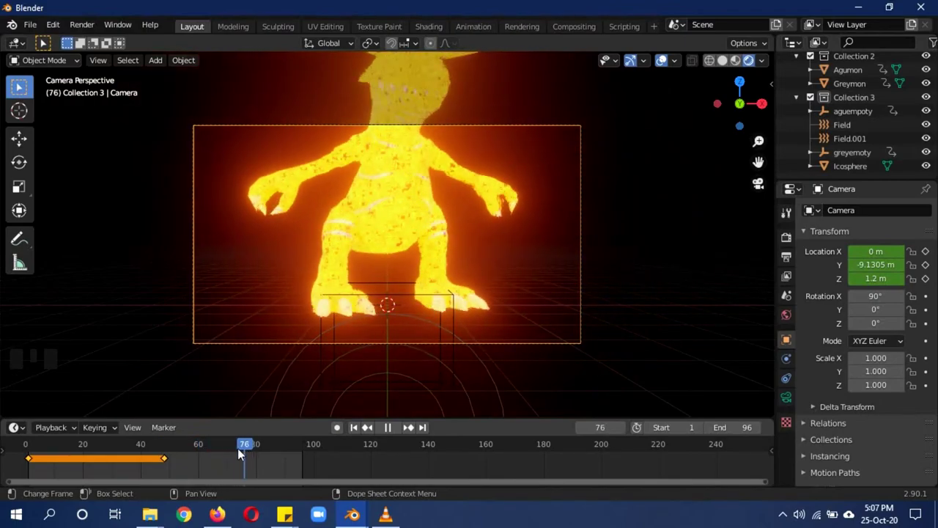
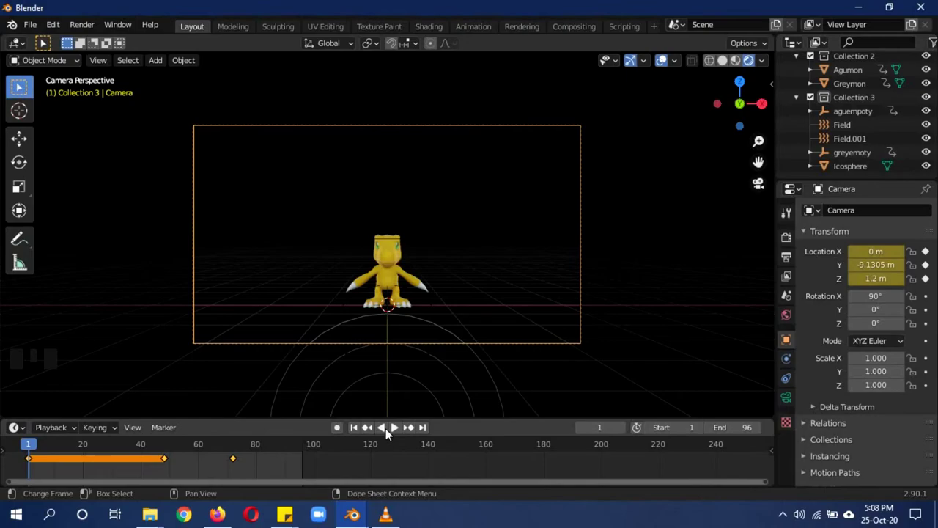
Play the evolution animation and drag from the timeline up into the viewport.
left_click(400, 433)
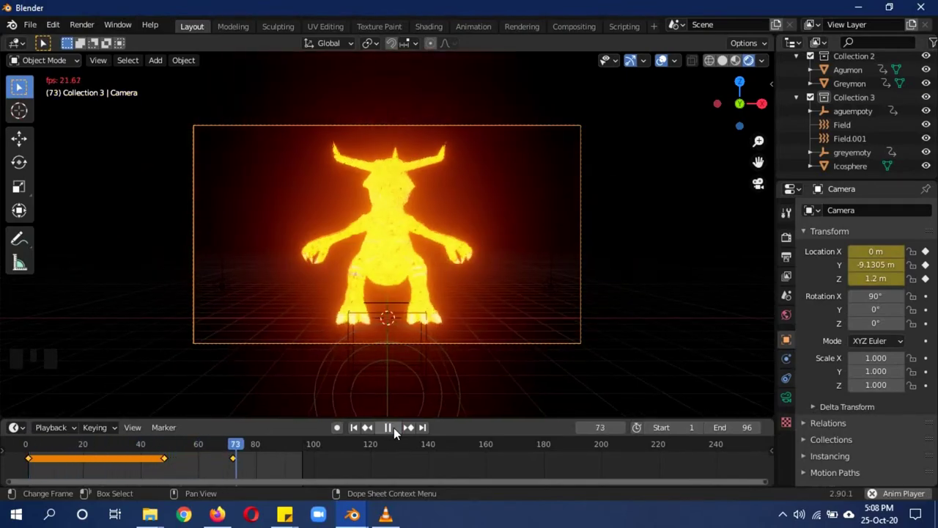
left_click_drag(401, 434, 415, 238)
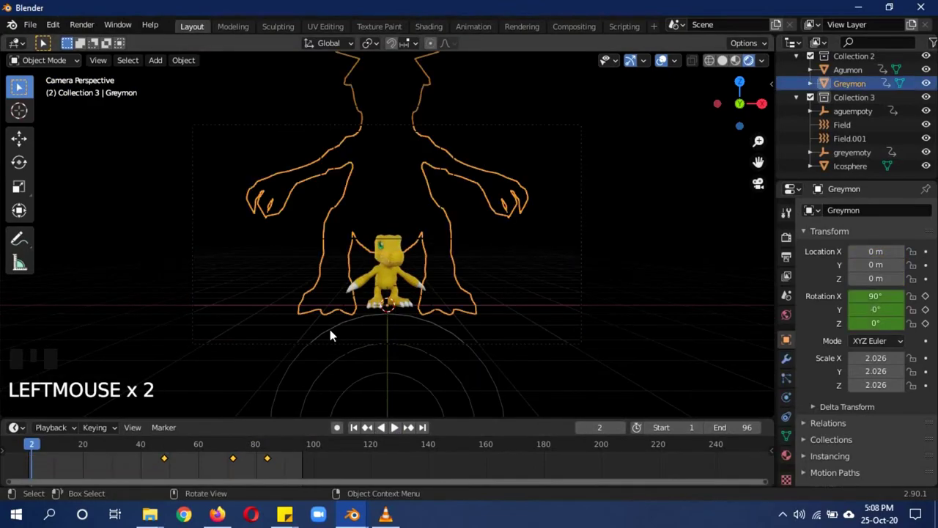
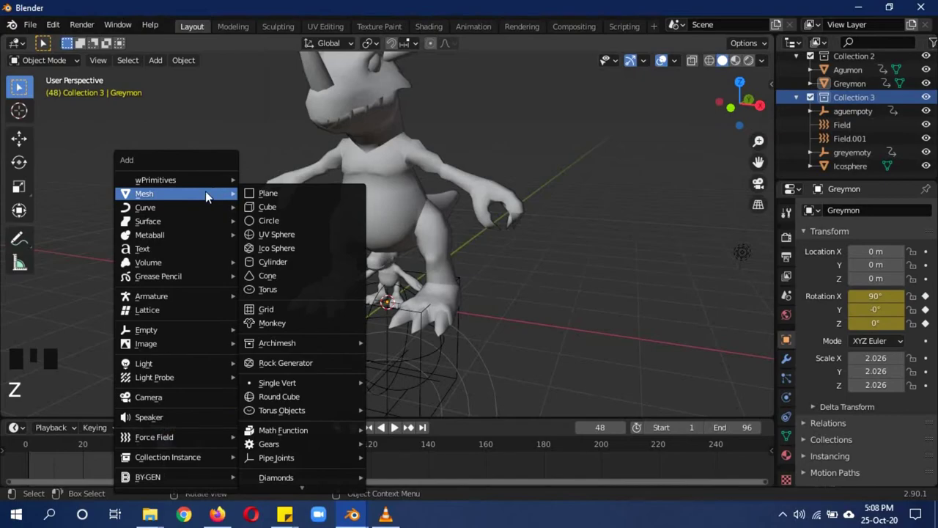
Add a circle mesh around the characters' feet, scale it to about 2.61 and subdivide its edges.
key("shift+a")
key("s")
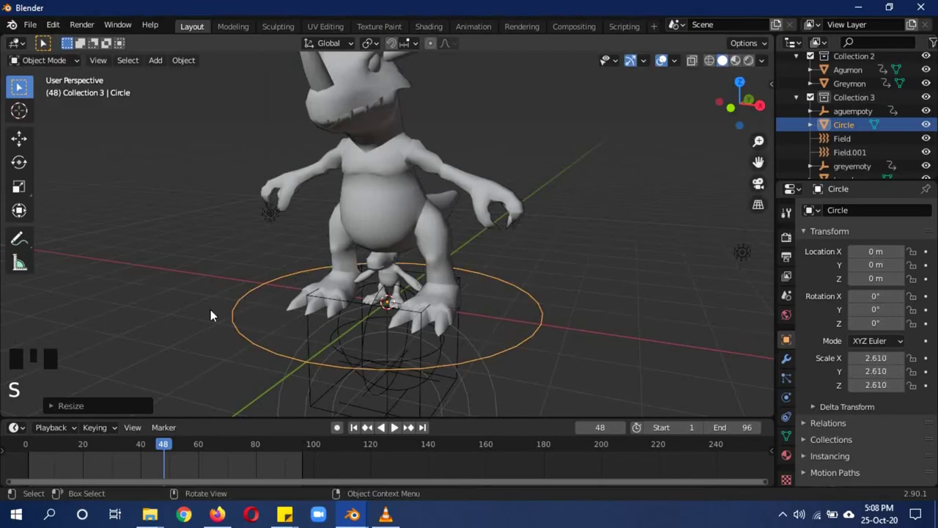
key("b")
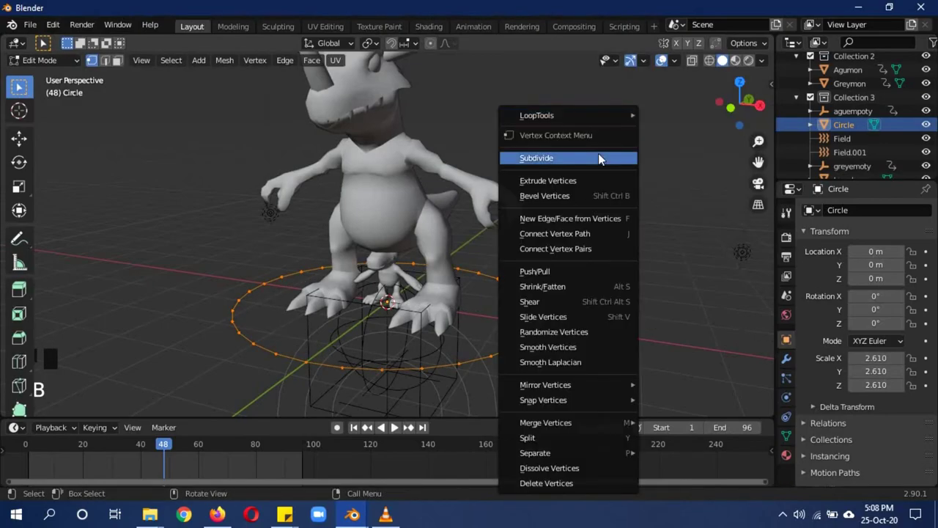
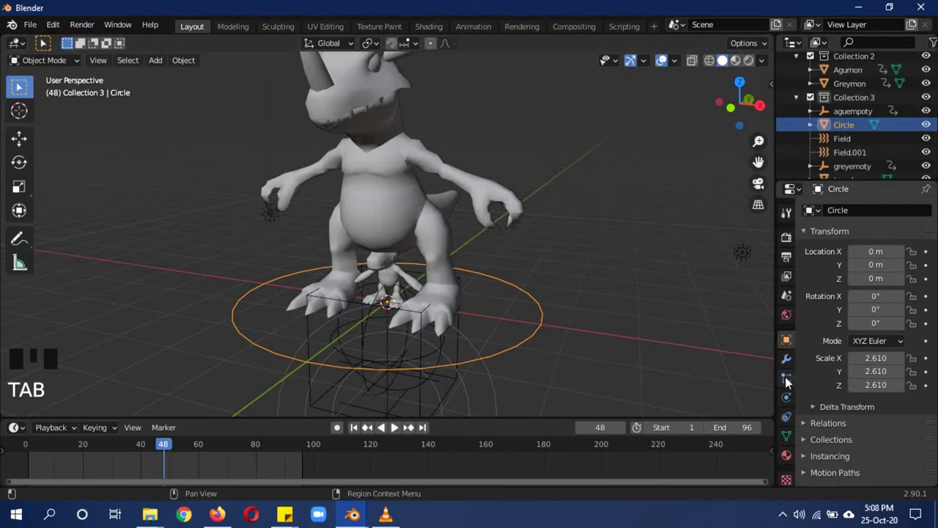
Give the circle an 800-particle system rendered as Icosphere instances at scale 0.05, frames 48-72, zero gravity, and keyframe its location at frame 48.
left_click_drag(933, 214, 645, 367)
scroll("down", 3)
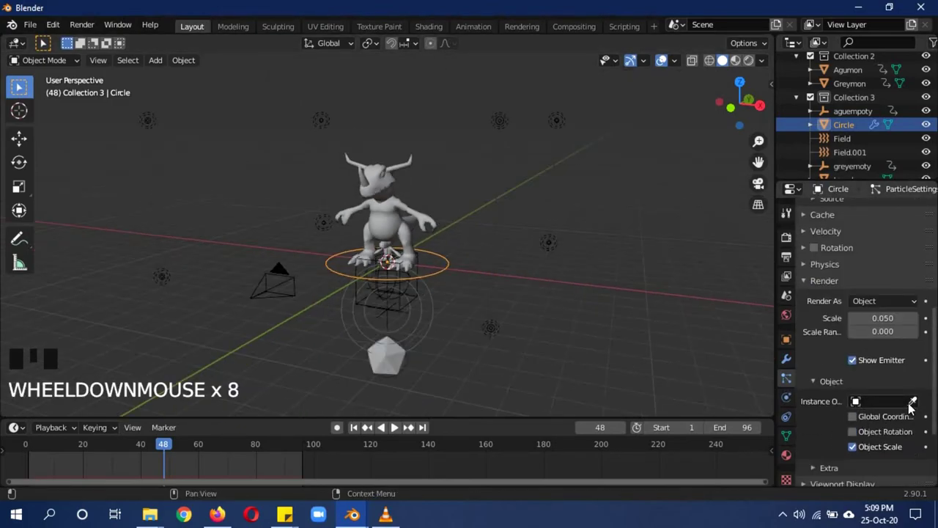
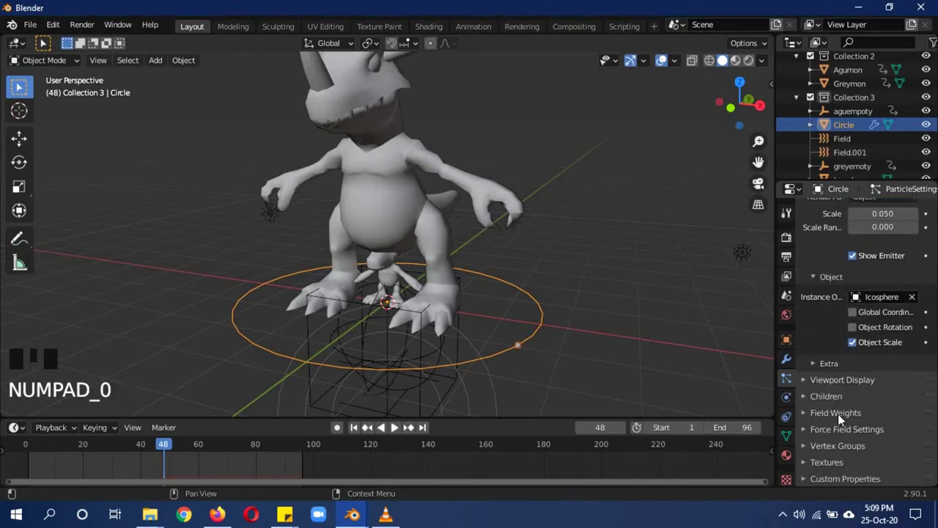
left_click_drag(863, 452, 511, 398)
scroll("down", 3)
scroll("up", 3)
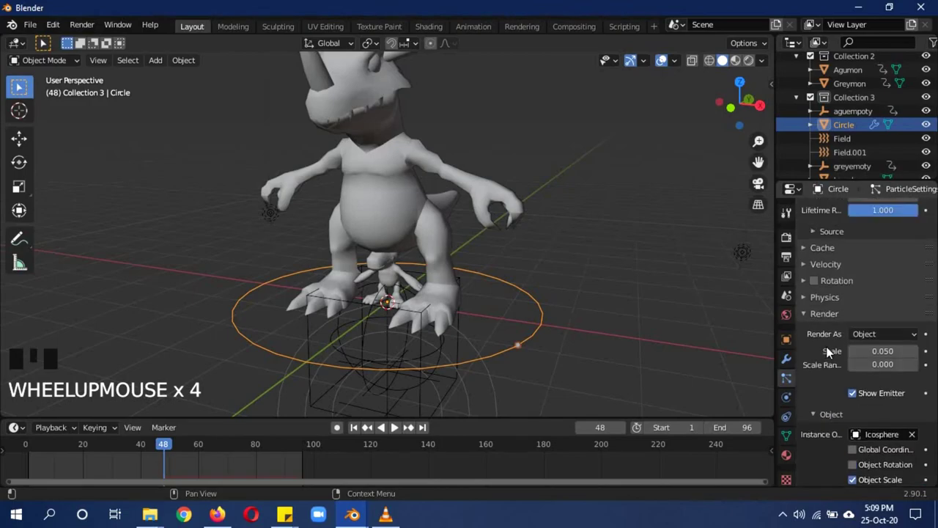
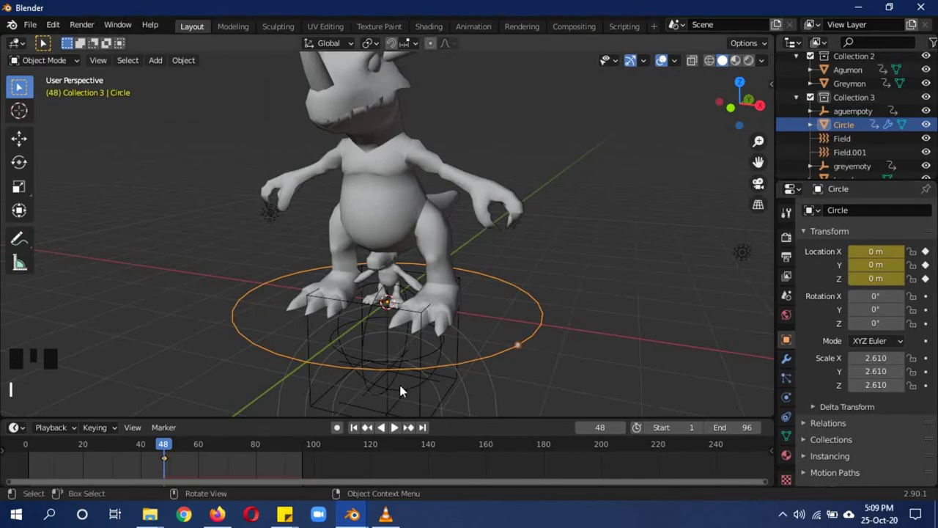
At frame 72, raise the particle ring along Z to about 4.76 m above Greymon's head.
left_click_drag(165, 447, 236, 452)
scroll("down", 3)
key("KP_0")
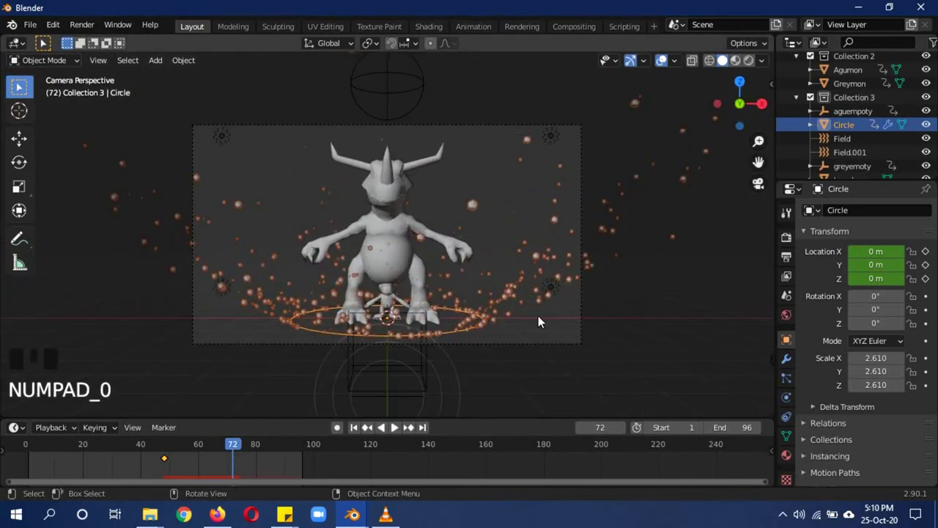
key("g")
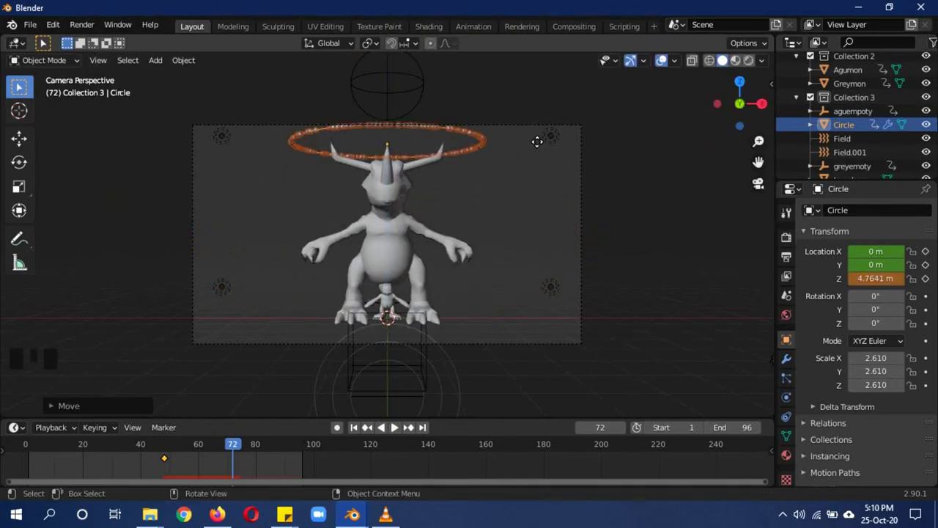
Check the ring's height from the front view and keyframe its raised location at frame 72.
key("KP_1")
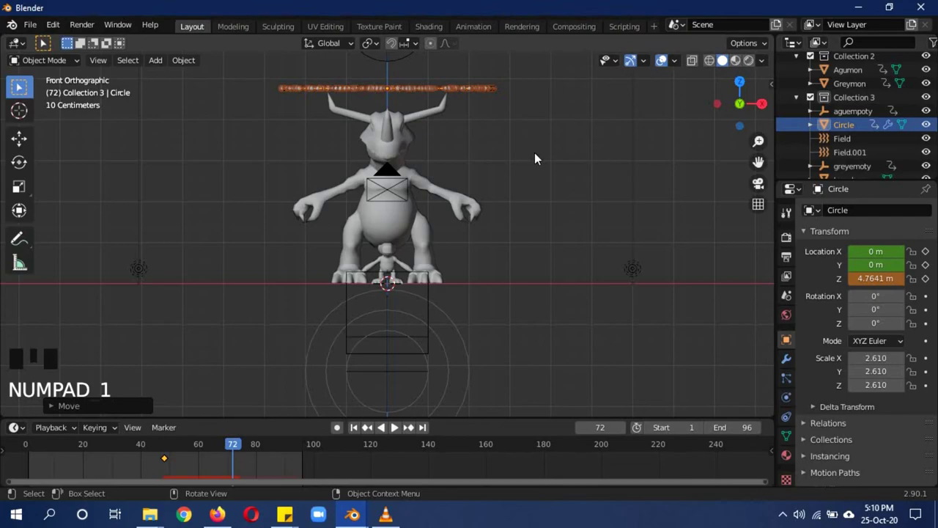
key("i")
key("KP_0")
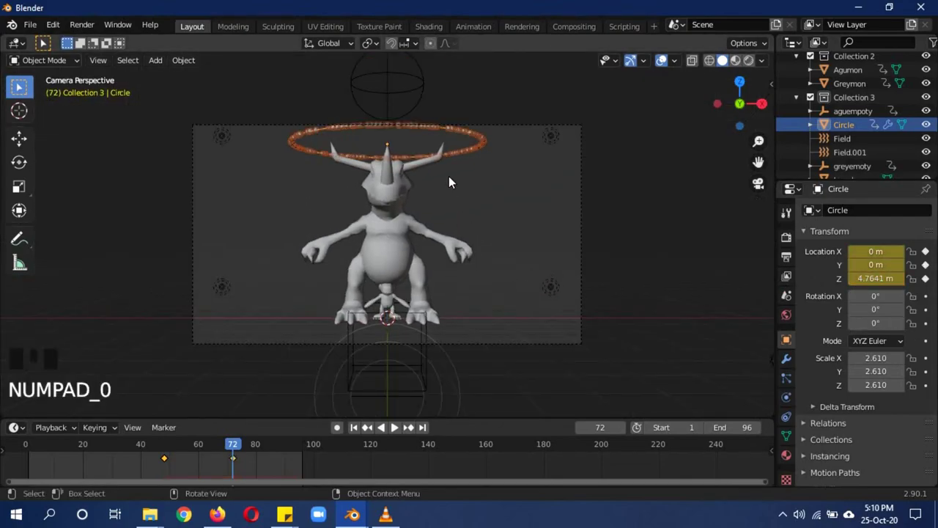
Wrap the circle onto Greymon with a Shrinkwrap modifier and preview the evolution in rendered shading.
left_click_drag(236, 450, 790, 367)
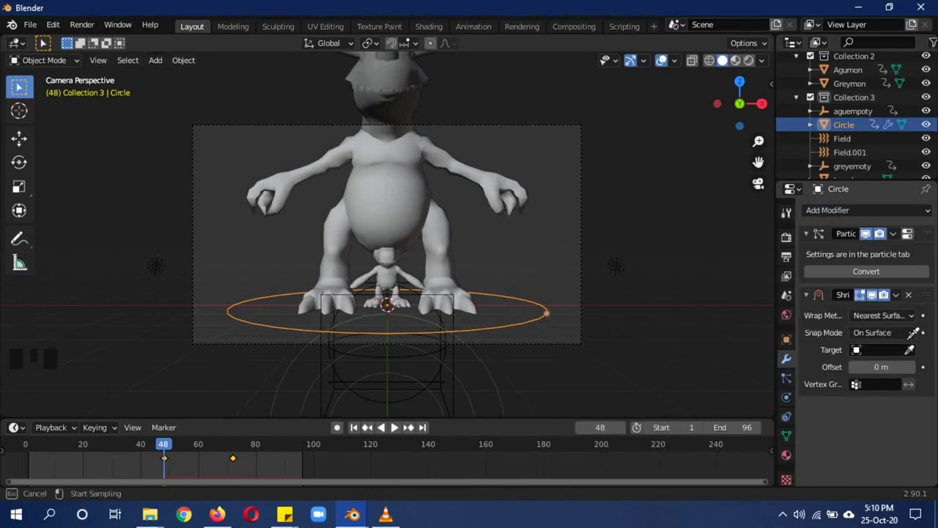
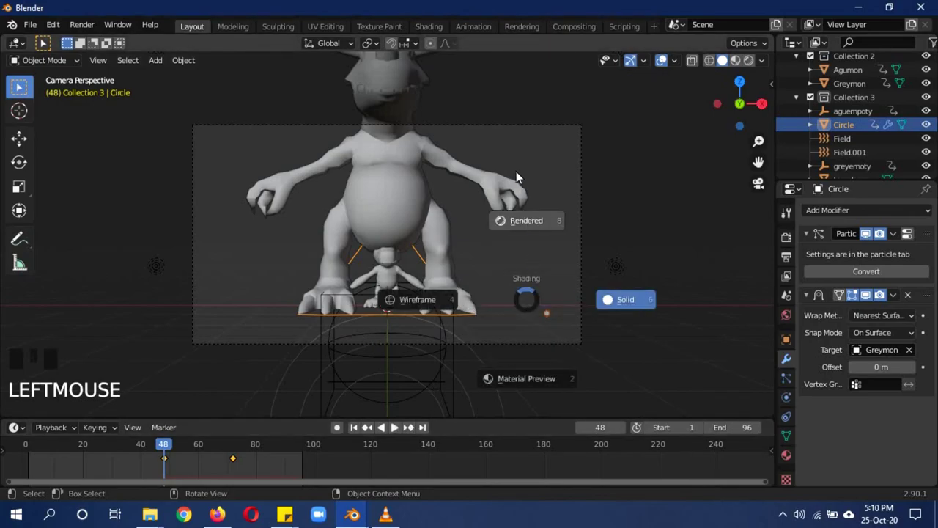
key("z")
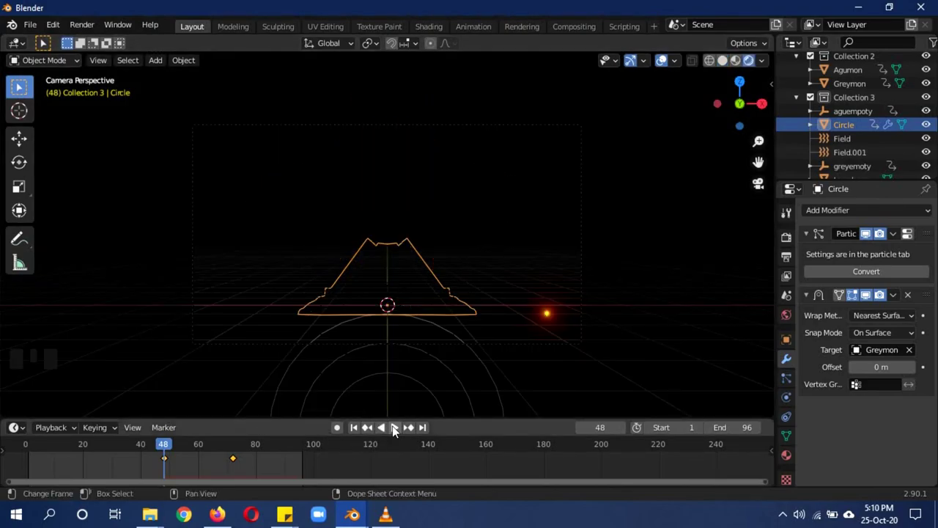
Stop playback and subdivide the circle again so the glowing ring becomes denser.
left_click_drag(395, 432, 506, 175)
key("b")
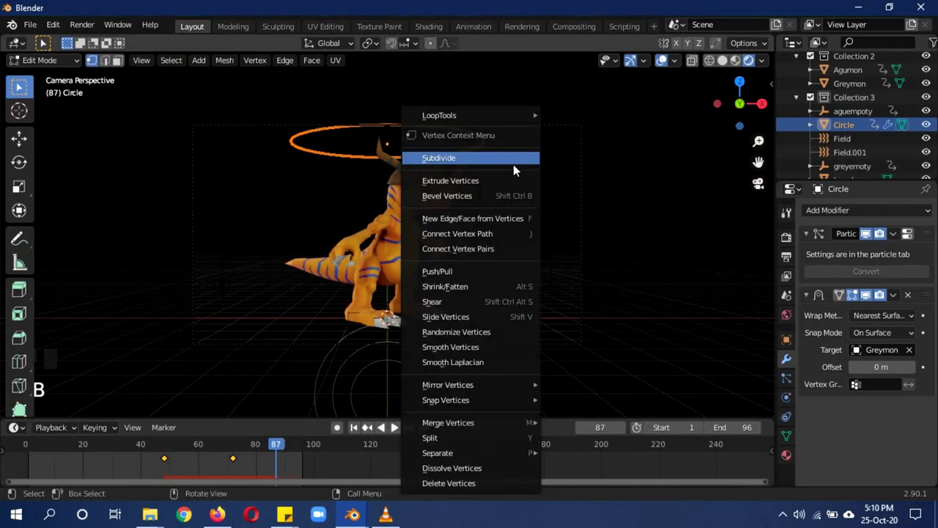
right_click(518, 164)
key("Tab")
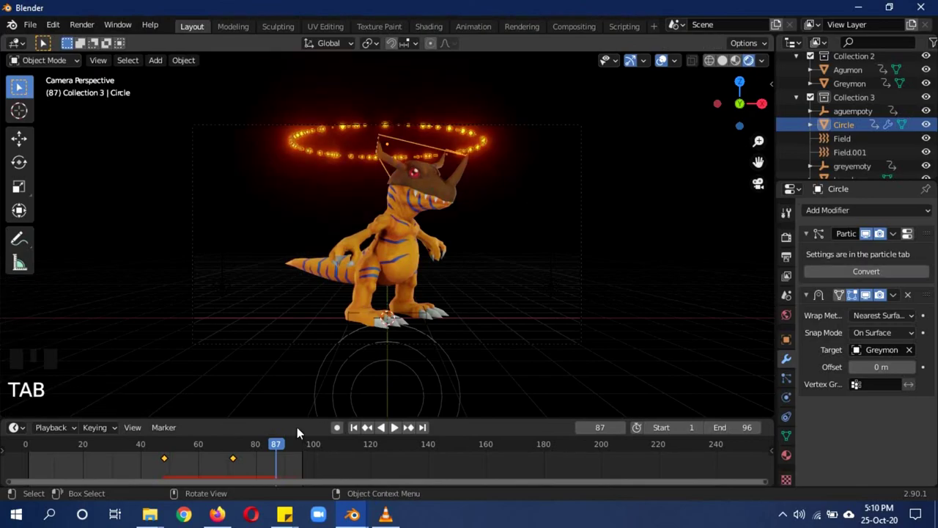
Jump back to the first frame and replay the evolution animation.
left_click_drag(271, 447, 471, 239)
key("a")
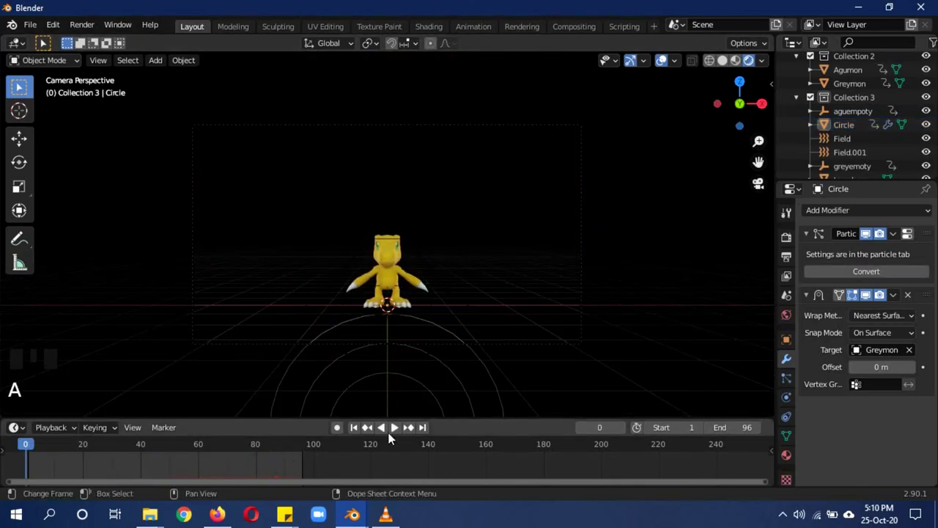
left_click(397, 433)
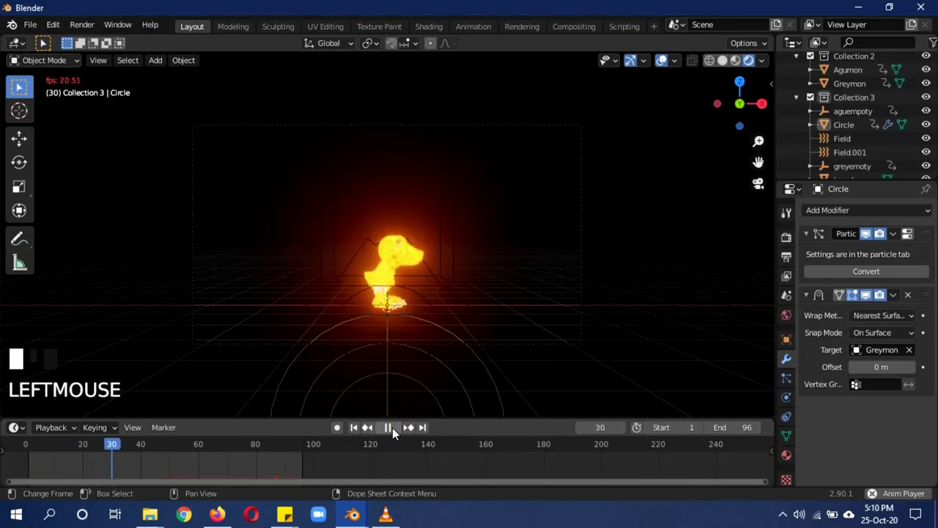